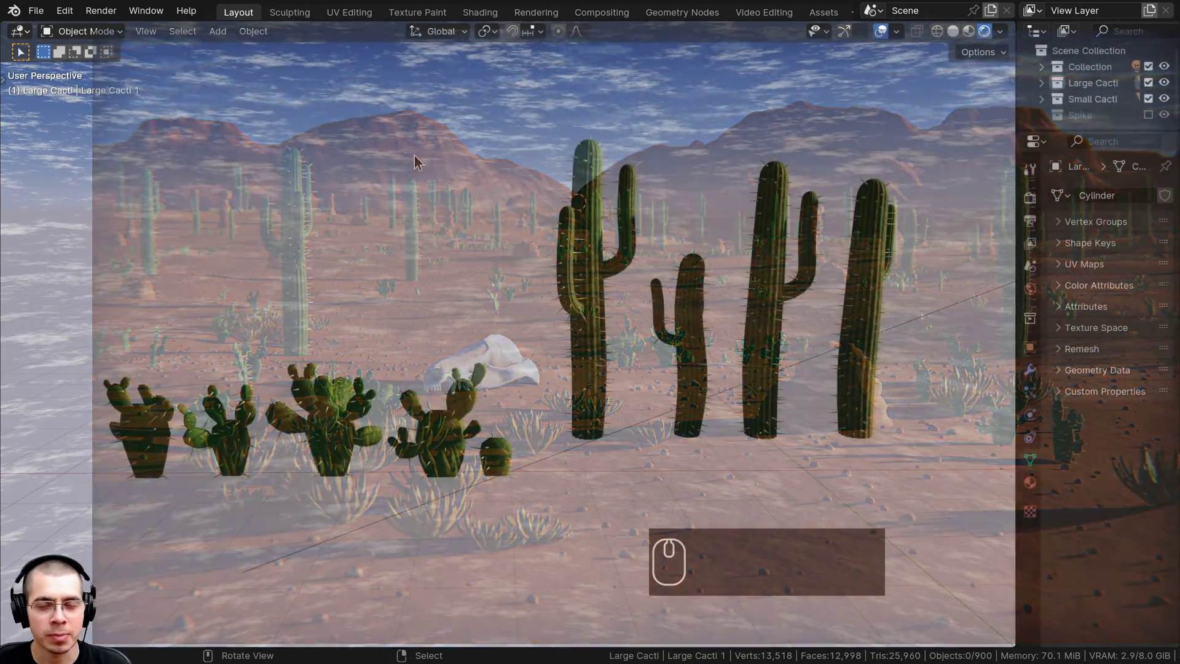
# Orbit the viewport to review the finished desert render and cactus models.
pyautogui.moveTo(519, 208); pyautogui.dragTo(676, 249)
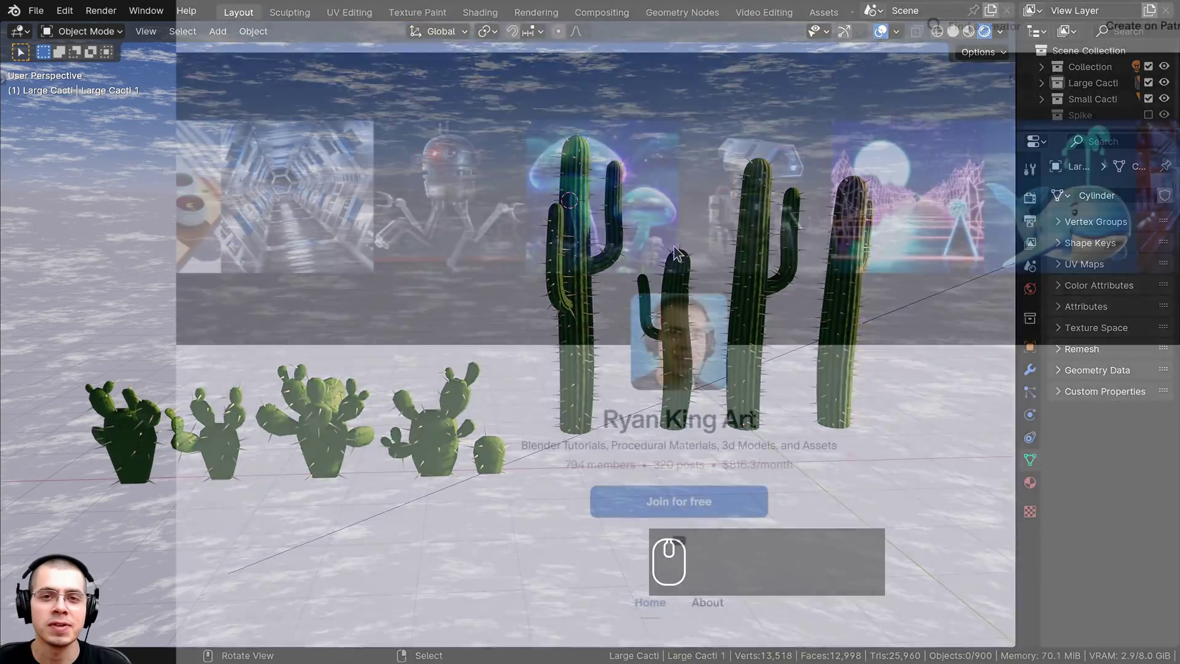
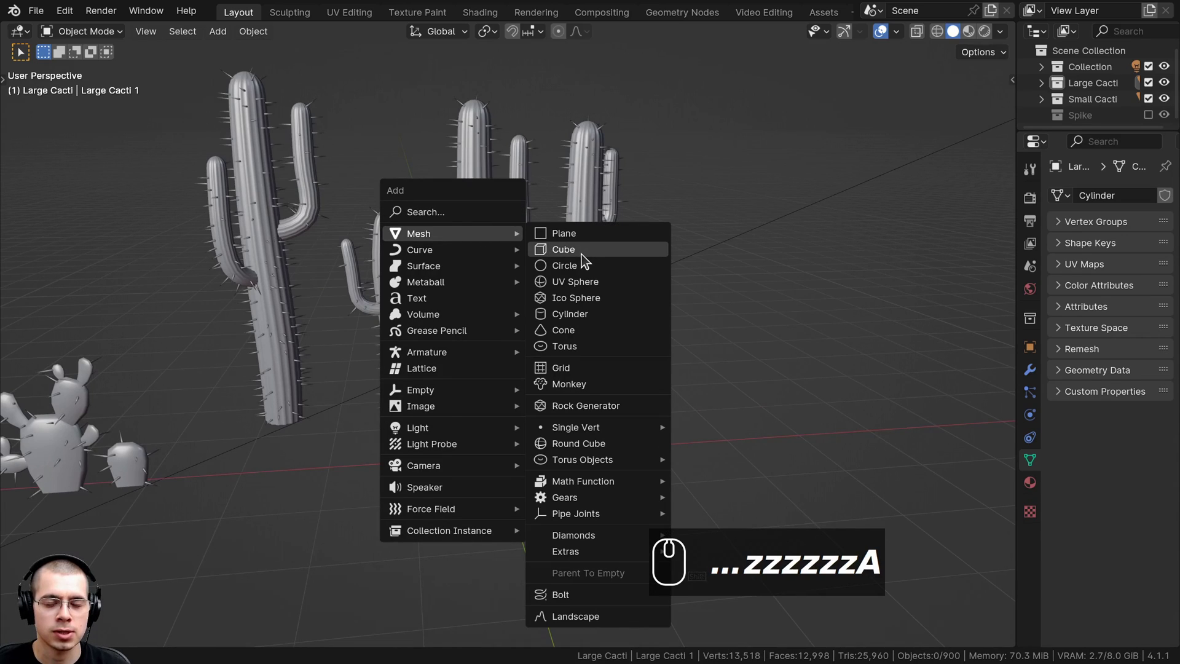
# Add a cube beside the cacti and frame it in the viewport.
pyautogui.moveTo(586, 260); pyautogui.dragTo(777, 280)
pyautogui.moveTo(569, 357); pyautogui.dragTo(778, 279)
pyautogui.scroll(-3)
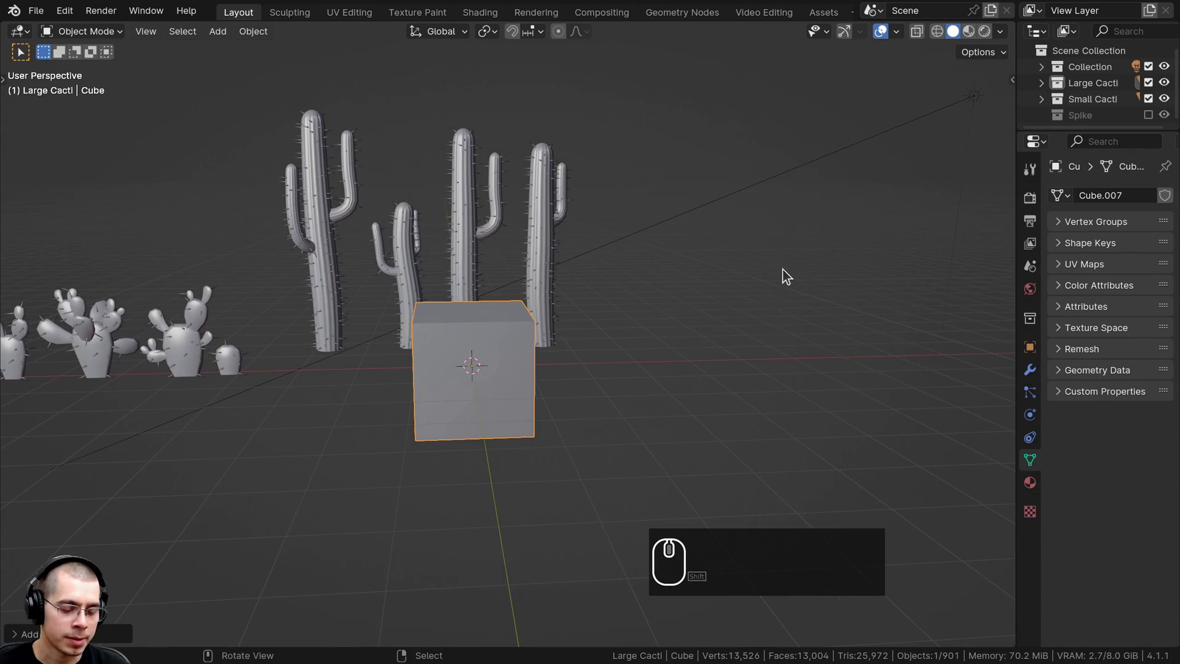
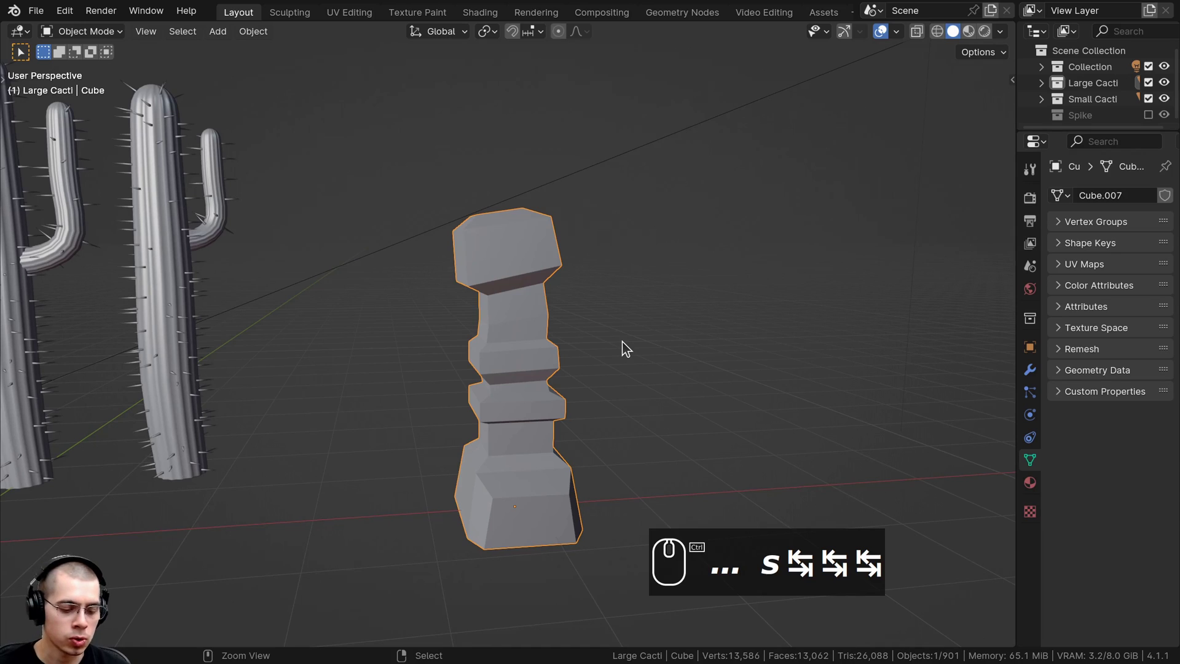
# Smooth the blocky column with a level-3 subdivision surface modifier.
pyautogui.press('ctrl+3')
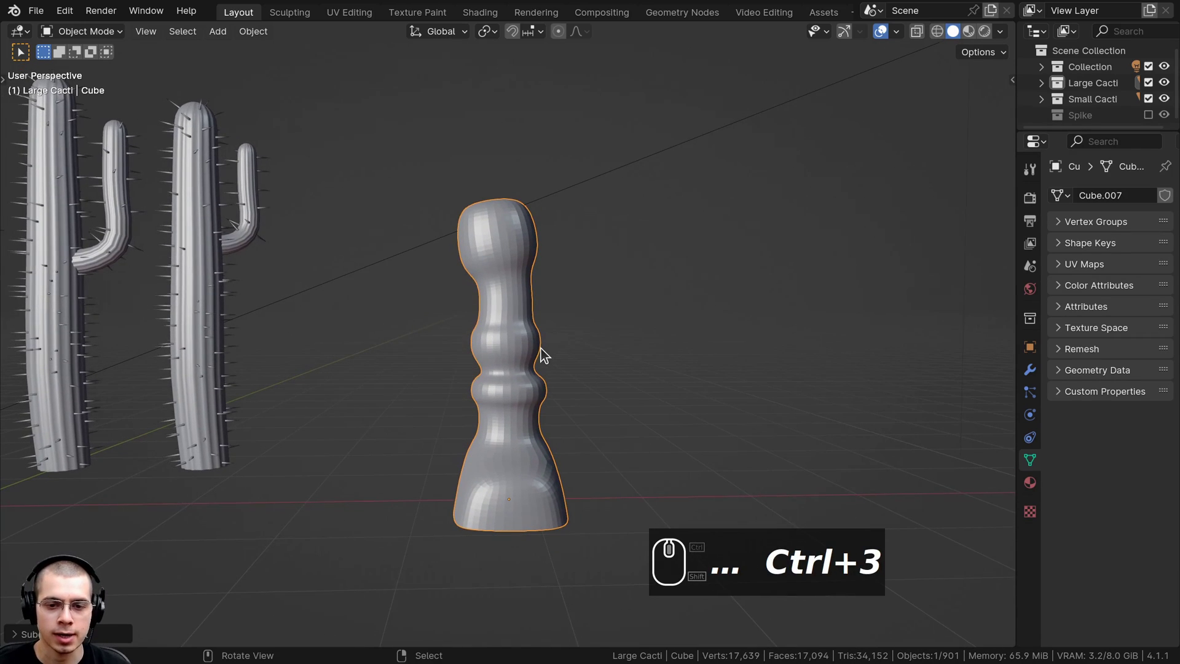
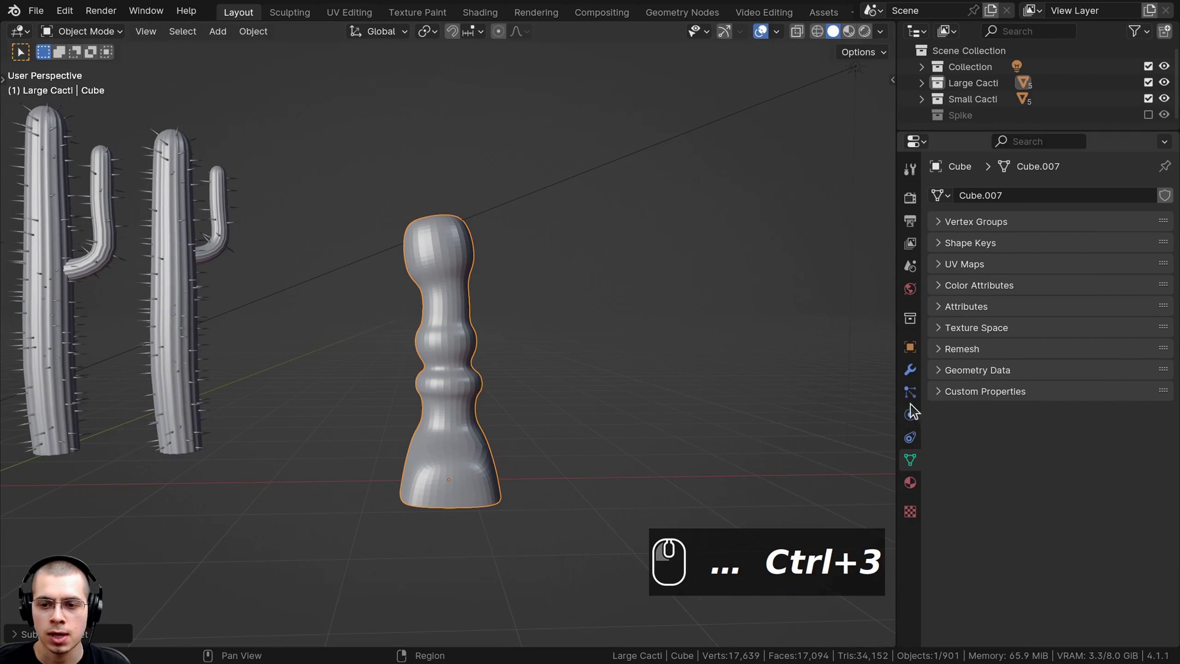
pyautogui.middleClick(910, 368)
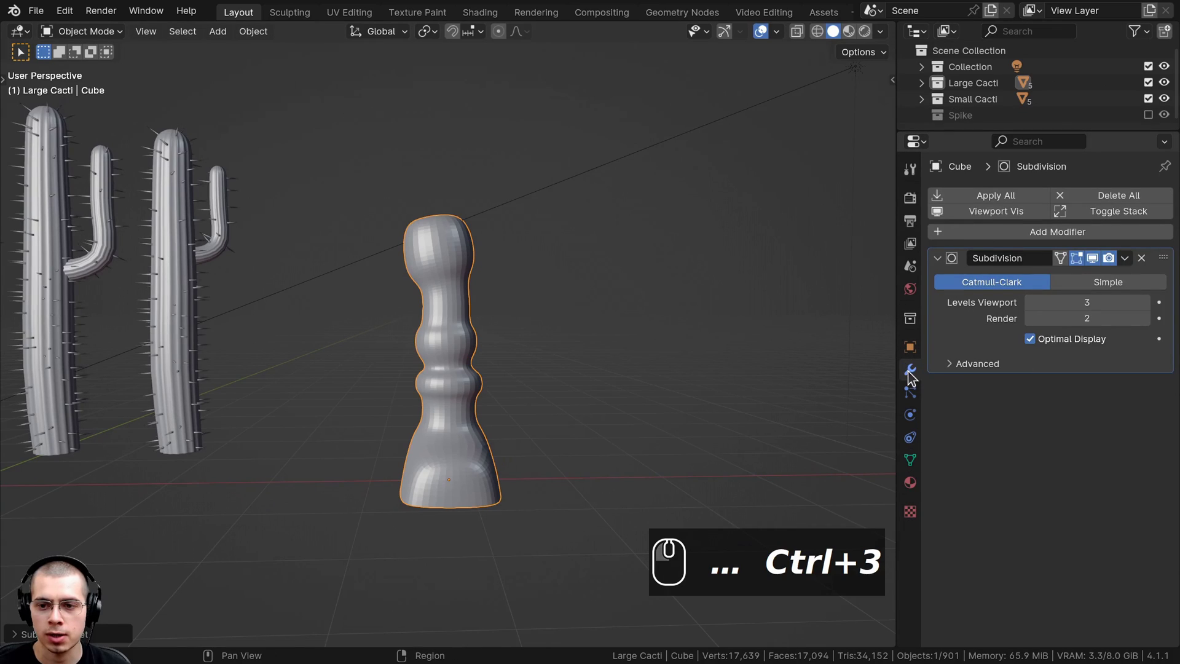
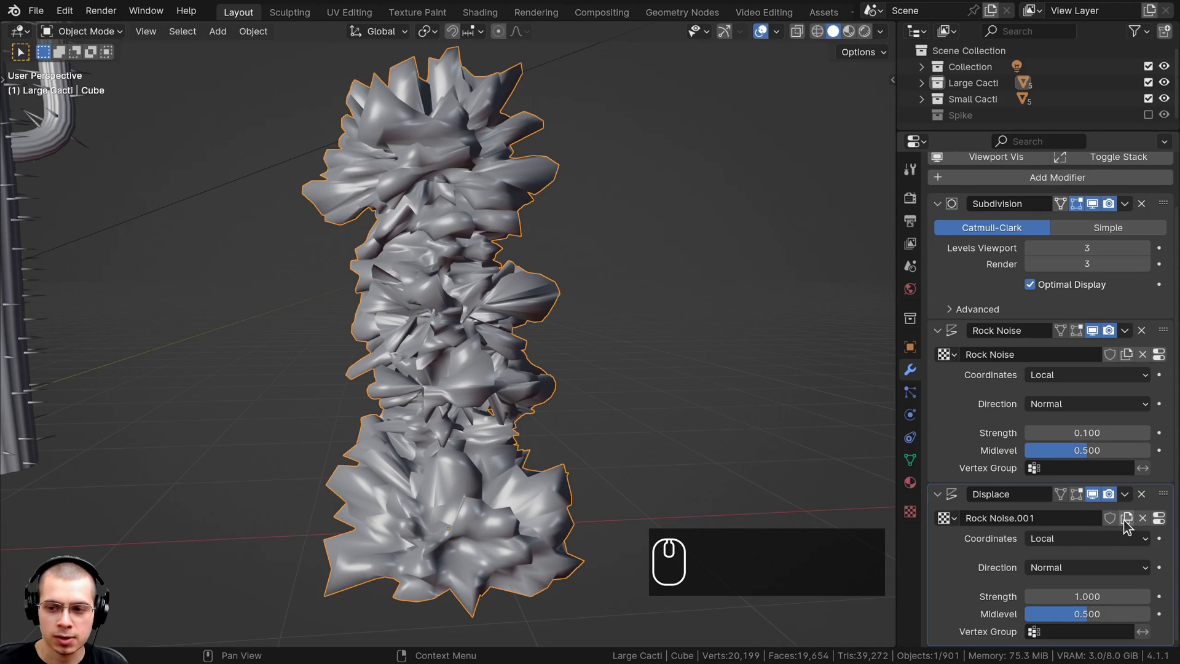
# Give the Rock Layers displacement its own new texture and set its type to Wood.
pyautogui.click(1129, 526)
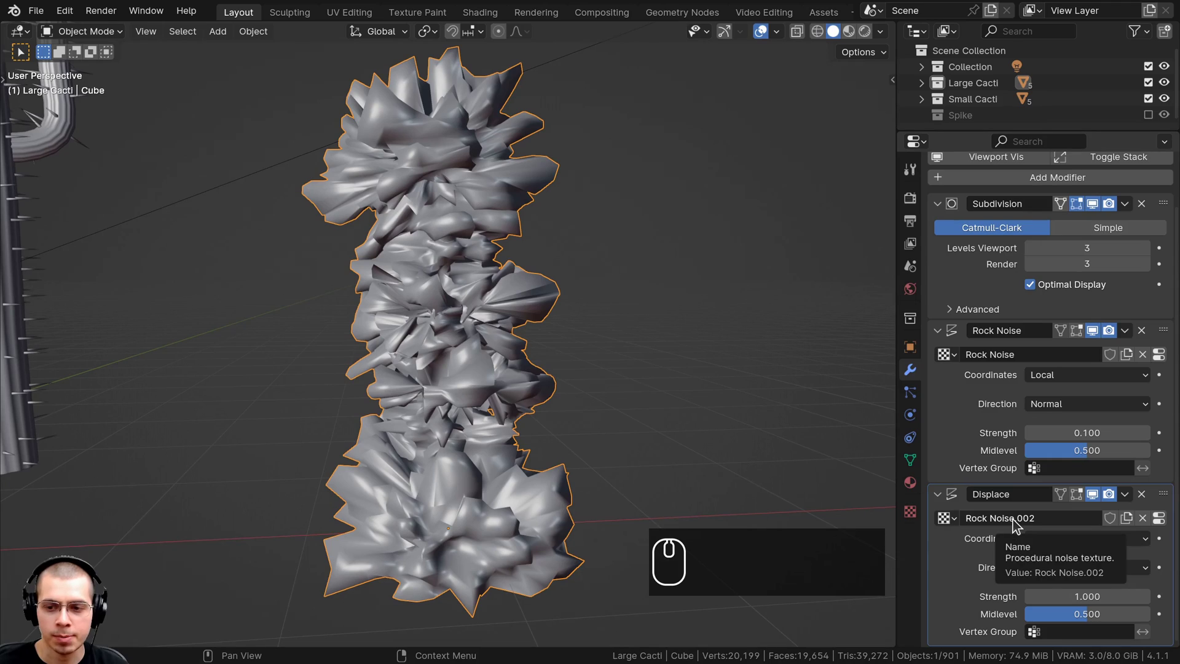
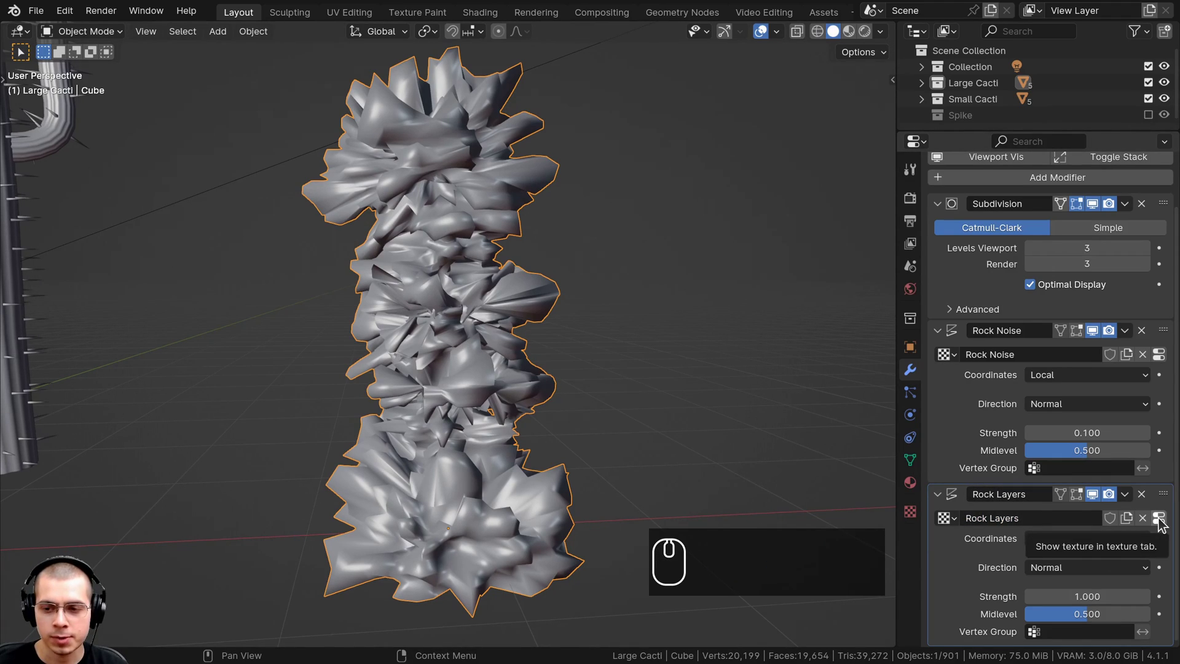
pyautogui.click(1163, 524)
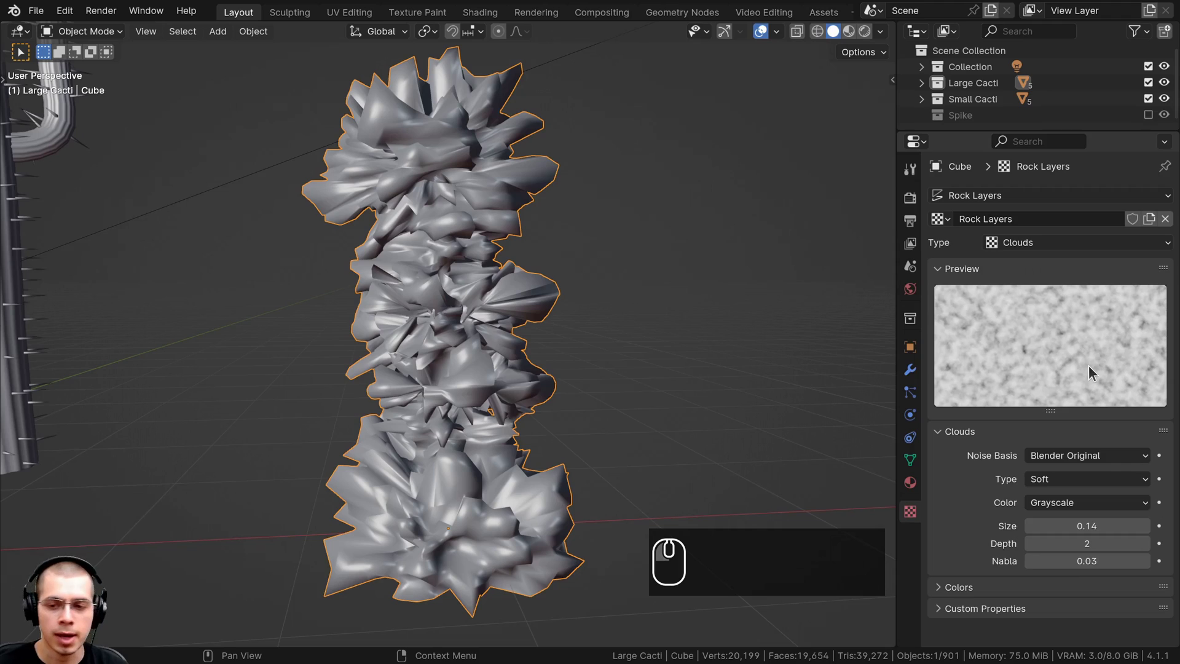
pyautogui.click(1027, 246)
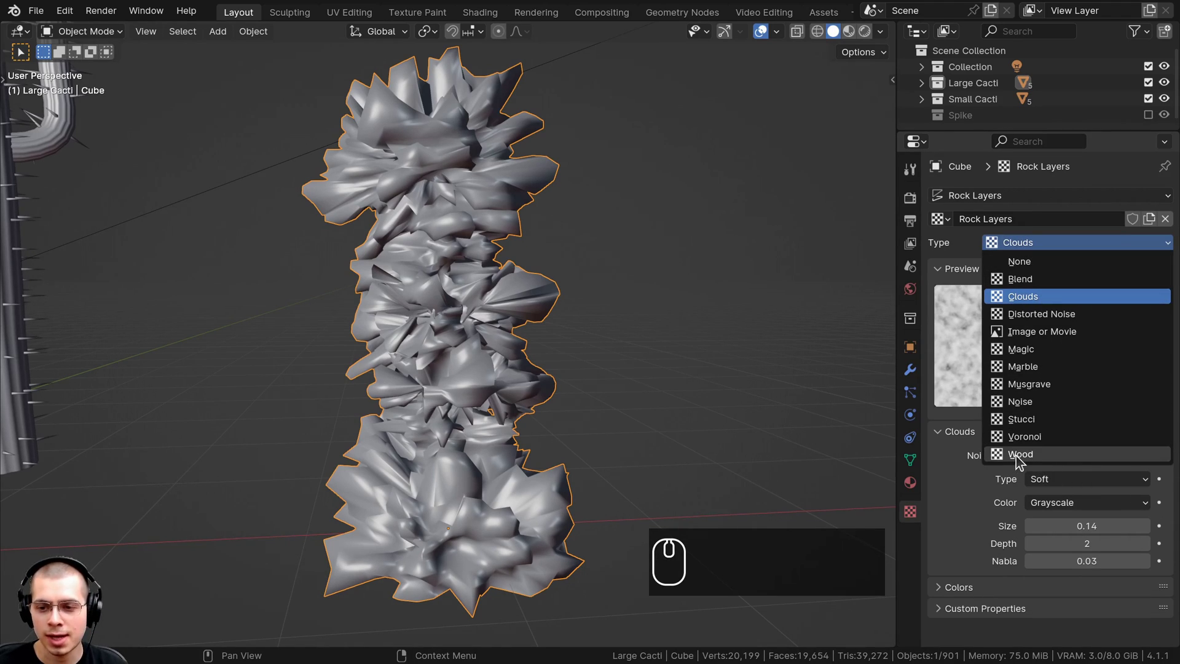
pyautogui.click(1024, 460)
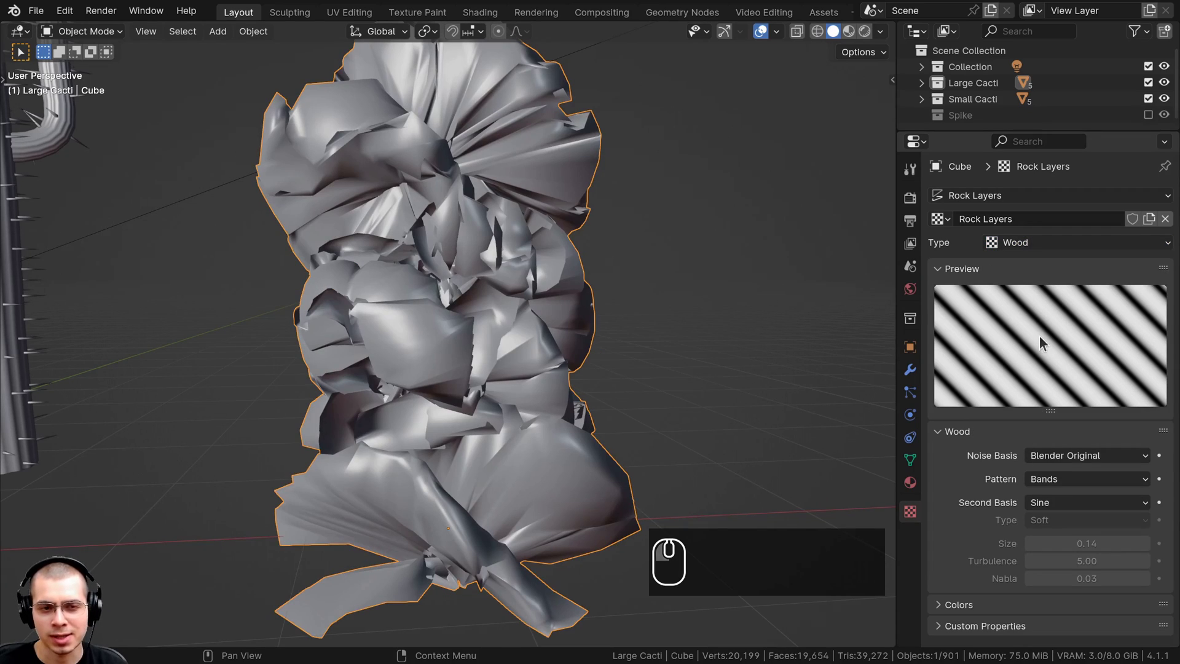
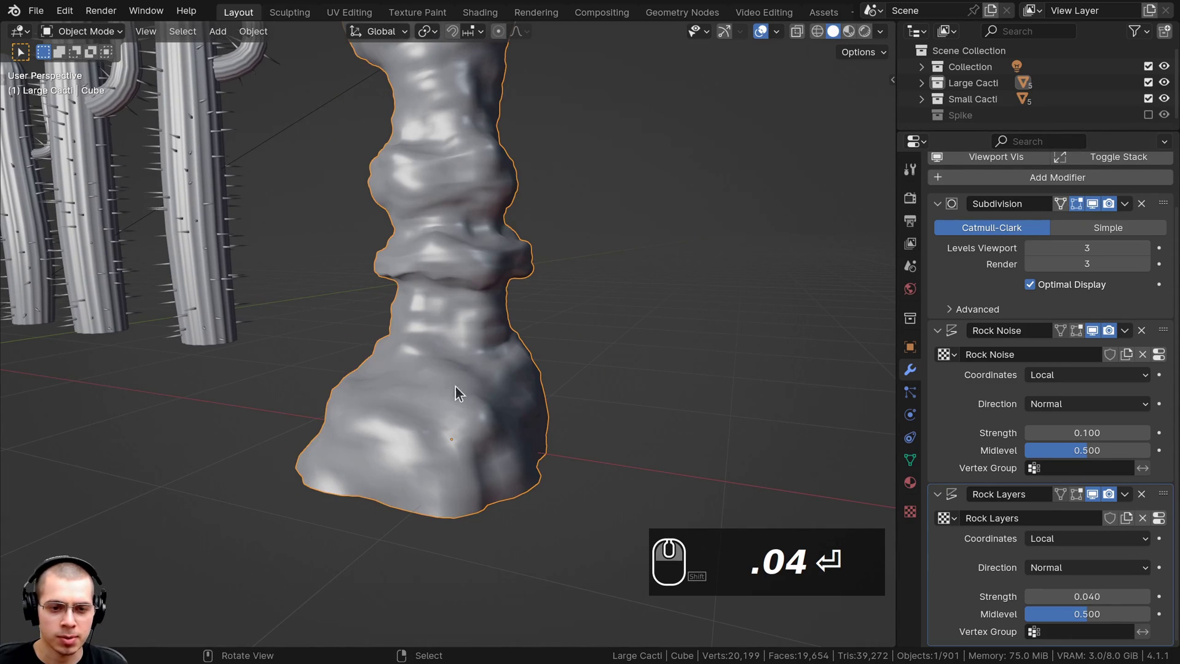
# Set the Rock Layers displacement's texture coordinates to Object.
pyautogui.scroll(-3)
pyautogui.moveTo(544, 334); pyautogui.dragTo(477, 188)
pyautogui.scroll(-3)
pyautogui.moveTo(1022, 410); pyautogui.dragTo(577, 332)
pyautogui.scroll(-3)
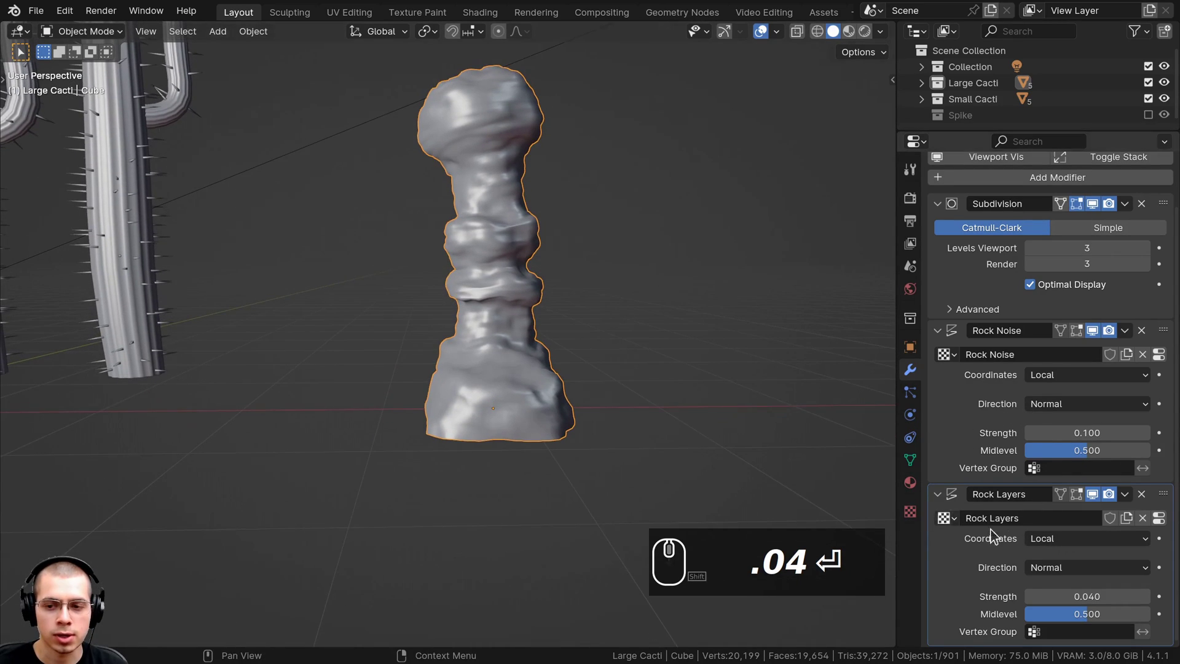
pyautogui.click(1041, 549)
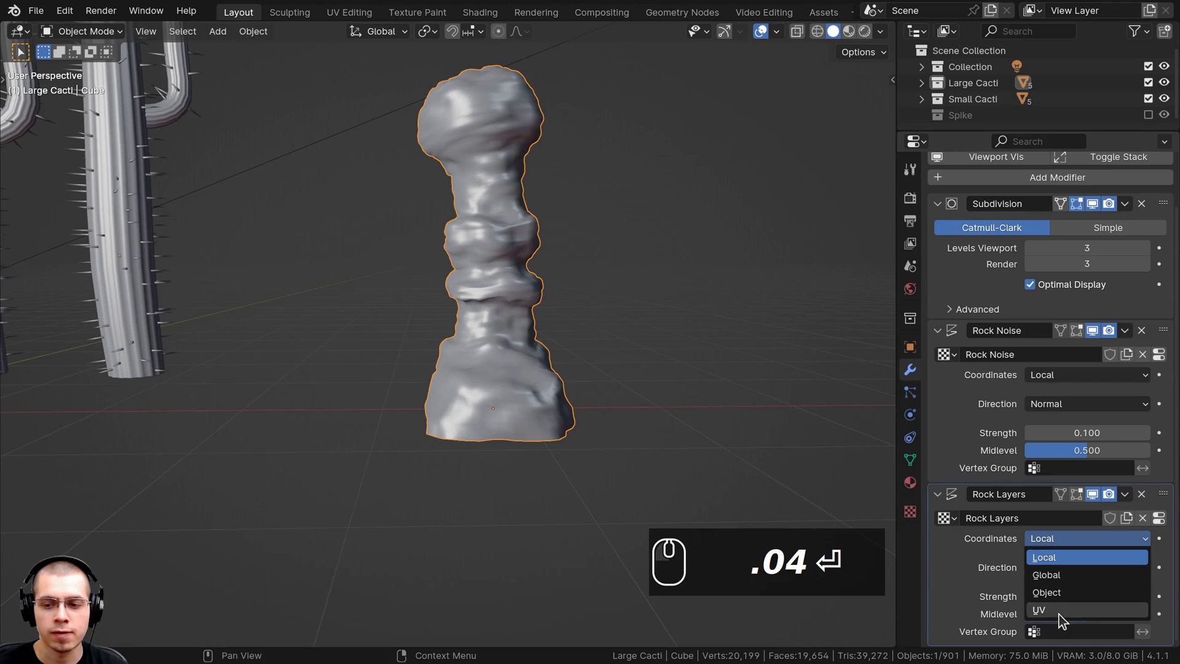
pyautogui.click(1047, 599)
pyautogui.scroll(-3)
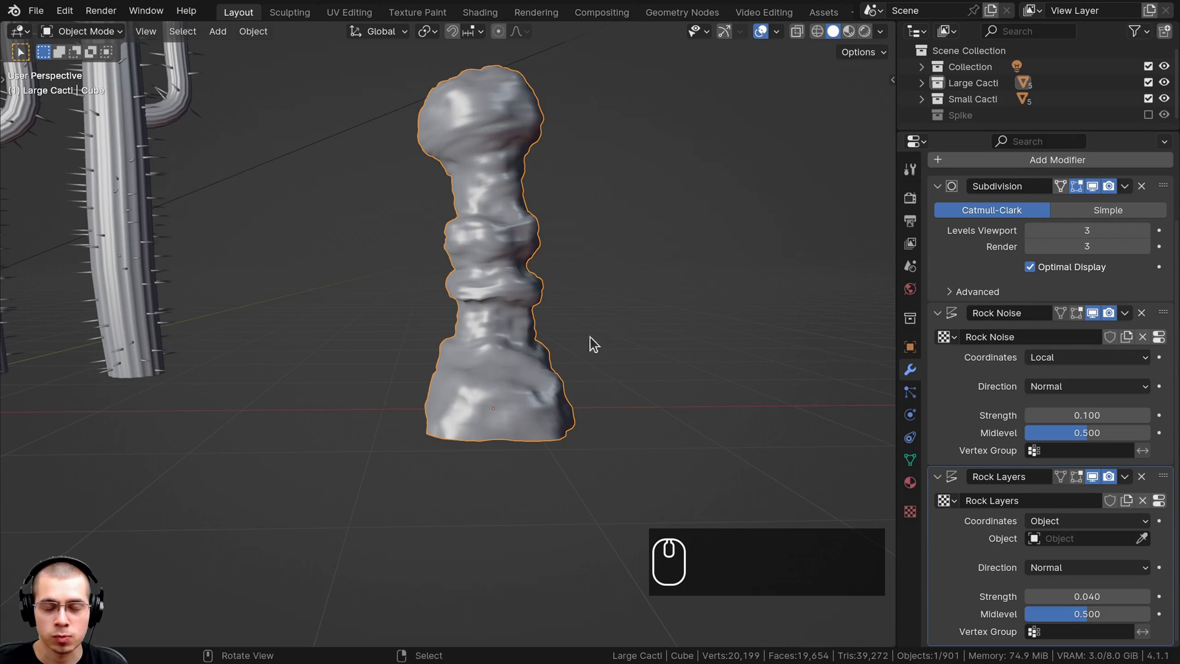
# Add an Empty beside the rock column and assign it as the Rock Layers coordinate object.
pyautogui.press('shift+a')
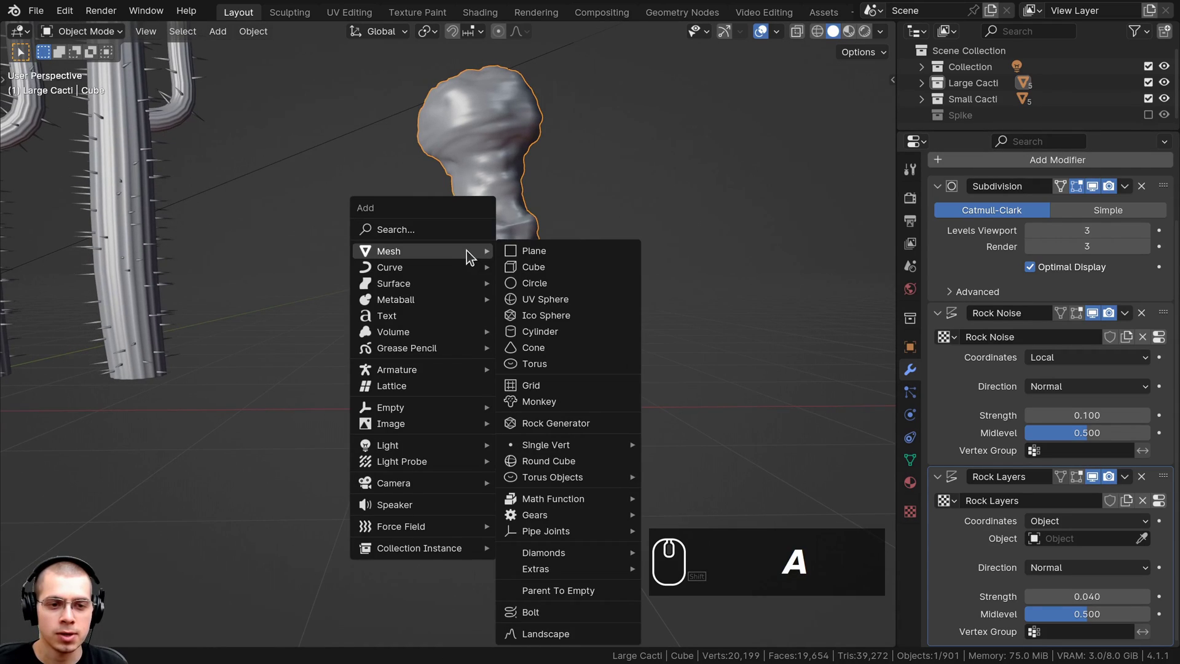
pyautogui.moveTo(536, 409); pyautogui.dragTo(641, 331)
pyautogui.press('g')
pyautogui.scroll(3)
pyautogui.moveTo(469, 249); pyautogui.dragTo(1043, 365)
pyautogui.scroll(-3)
pyautogui.click(1142, 543)
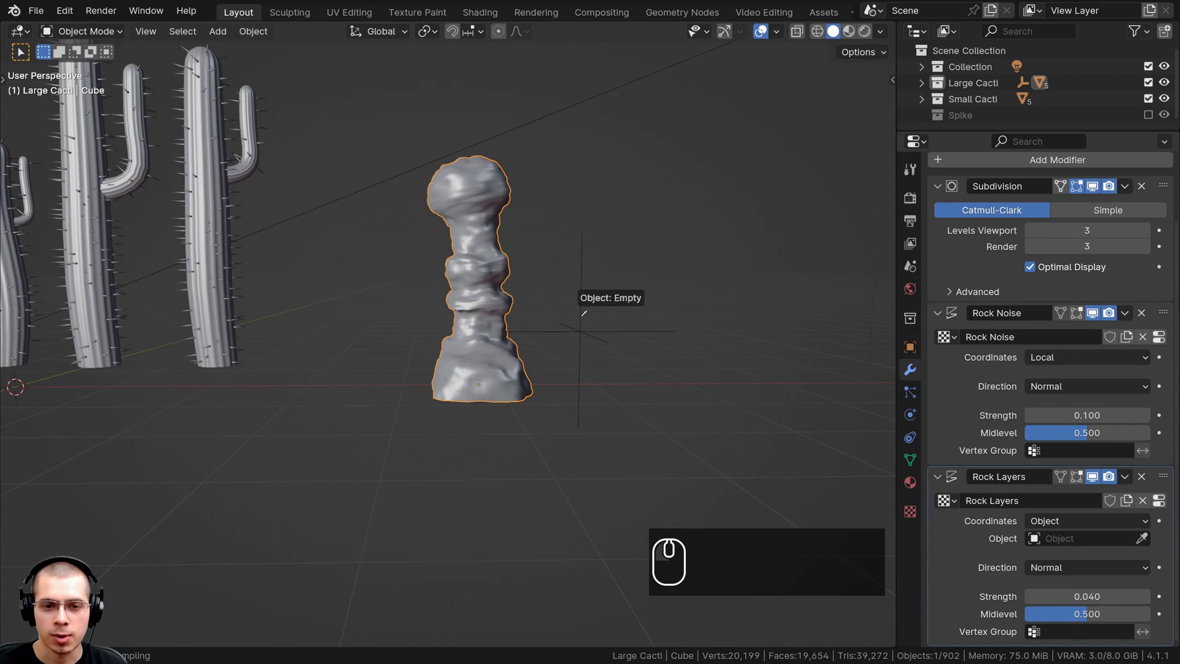
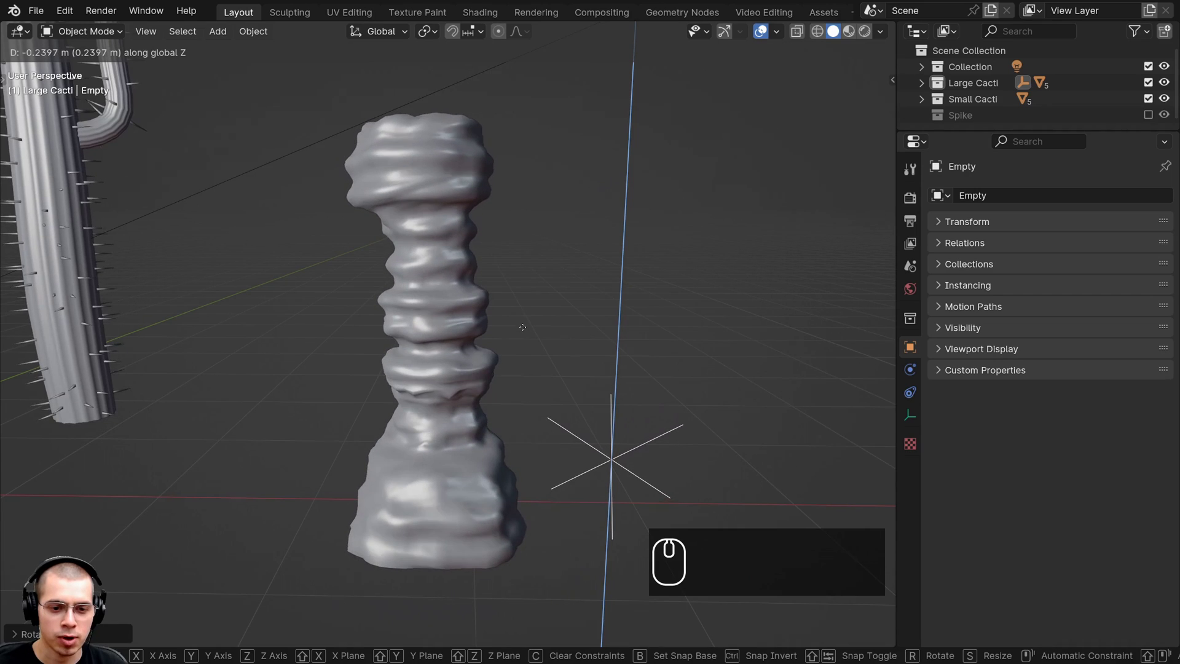
# Move the Empty around to reshape the layered lumps on the rock column.
pyautogui.moveTo(528, 339); pyautogui.dragTo(487, 267)
pyautogui.scroll(-3)
pyautogui.press('a')
pyautogui.scroll(3)
pyautogui.moveTo(487, 268); pyautogui.dragTo(518, 302)
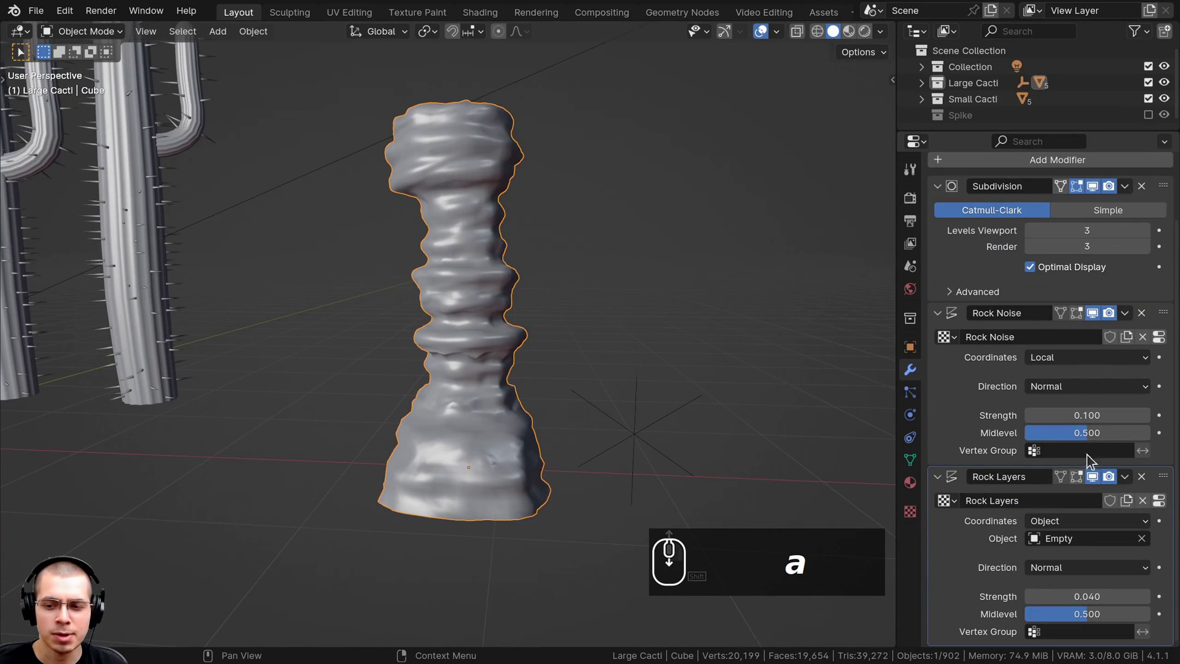
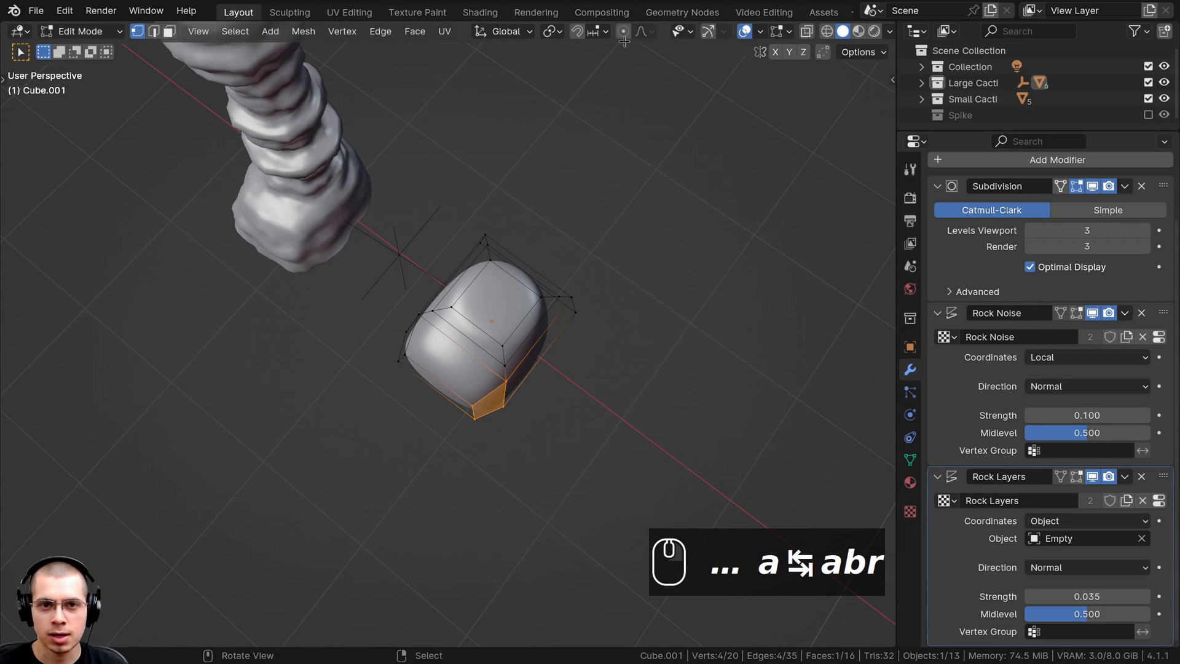
# Review the squat second rock beside the tall banded pillar.
pyautogui.click(629, 40)
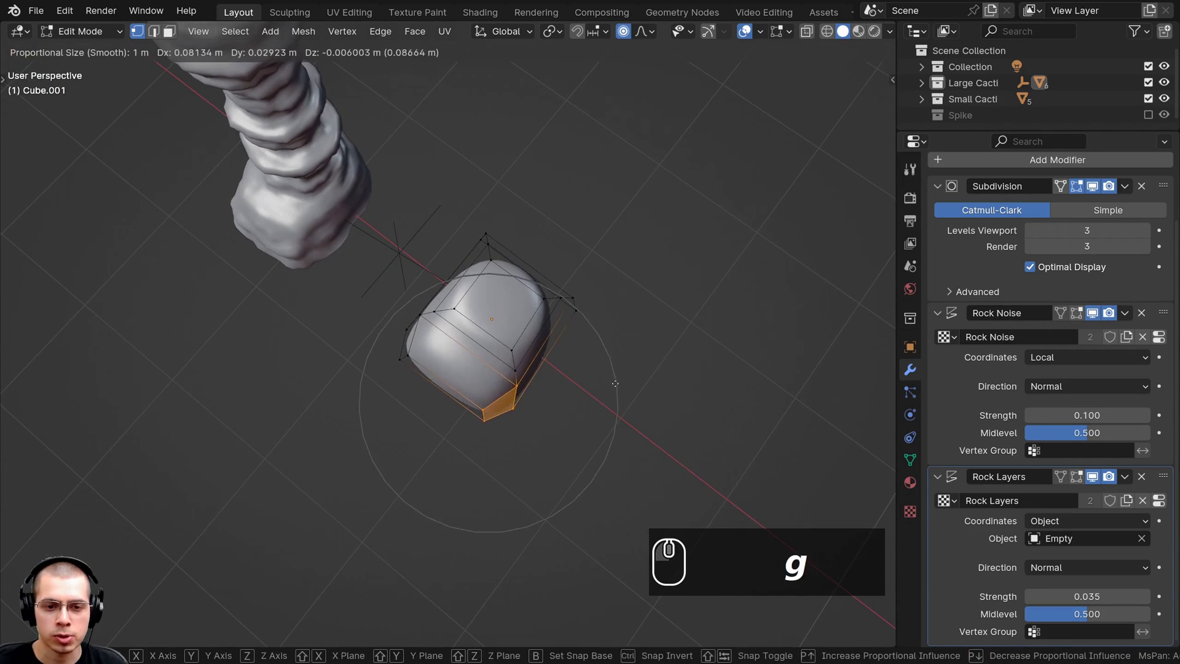
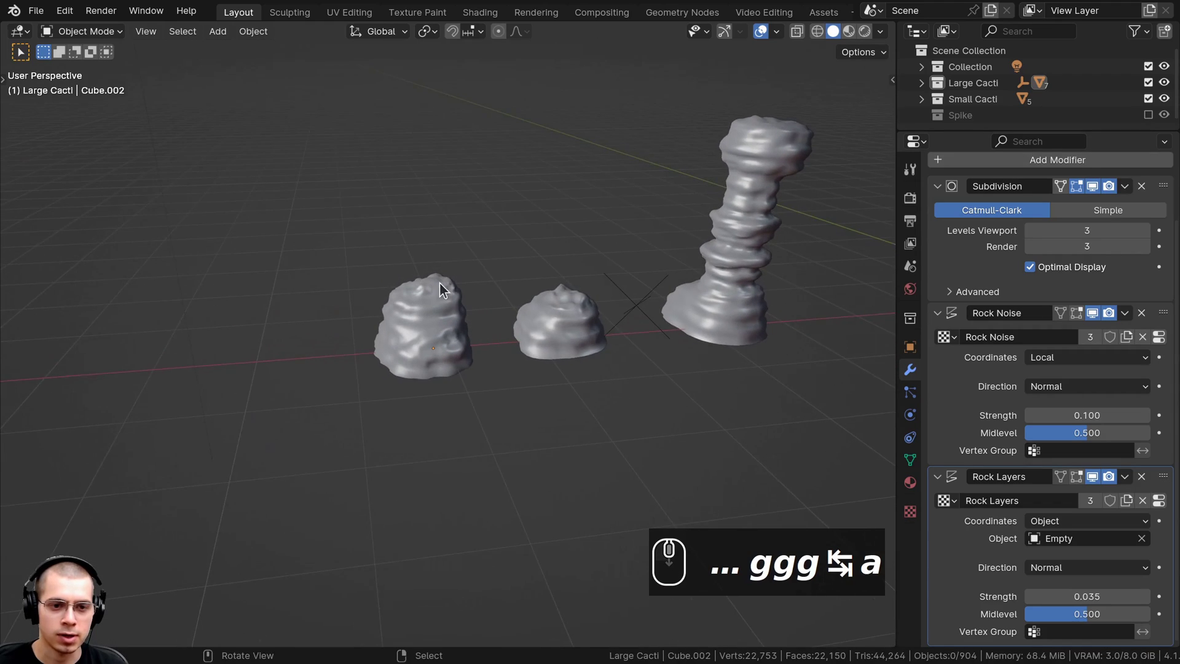
# Orbit around the three rocks to inspect the new banded pillar.
pyautogui.moveTo(466, 287); pyautogui.dragTo(615, 294)
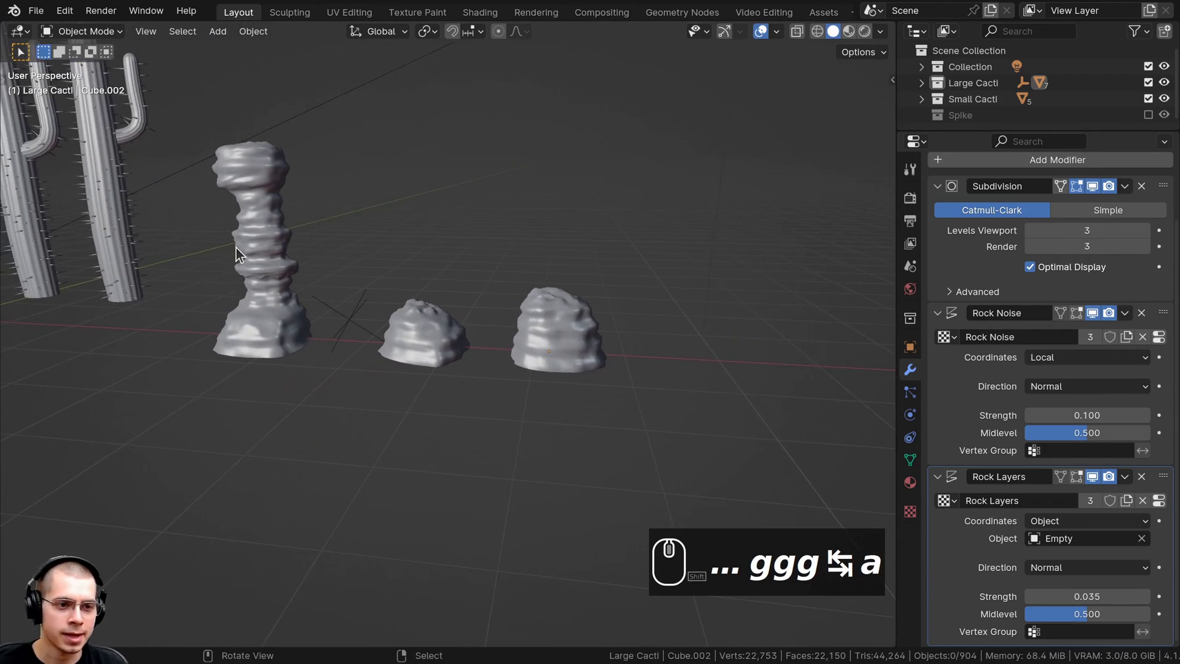
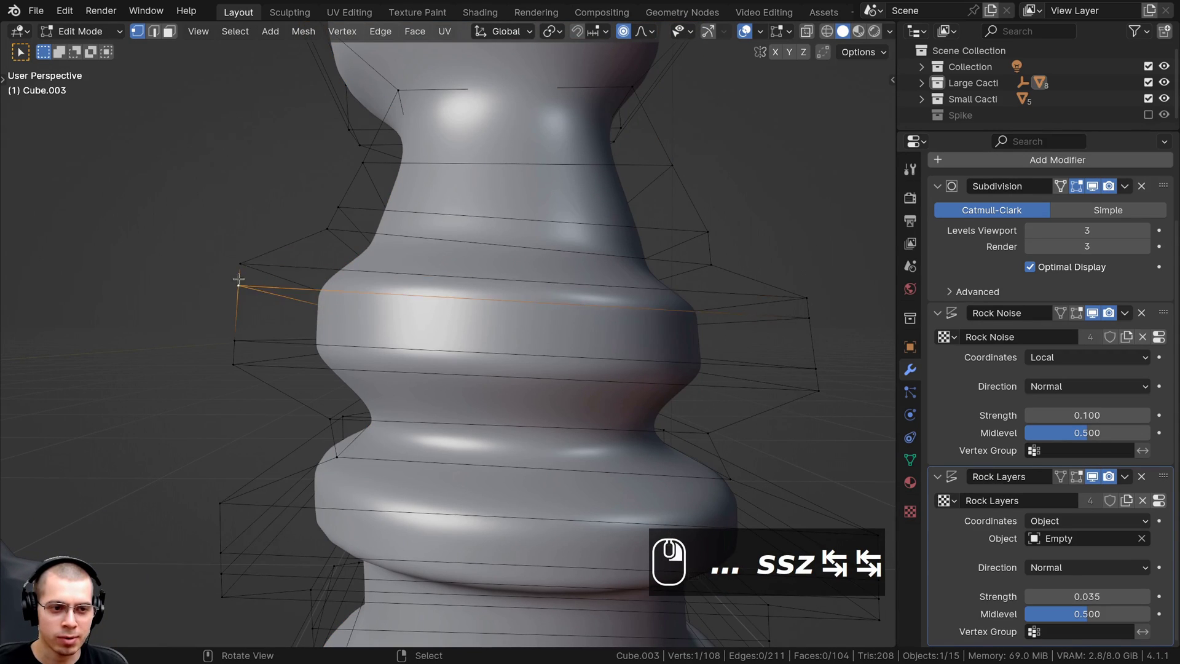
# Leave Edit Mode and inspect the new pillar rock's displaced, lumpy surface.
pyautogui.press('Tab')
pyautogui.moveTo(464, 323); pyautogui.dragTo(540, 287)
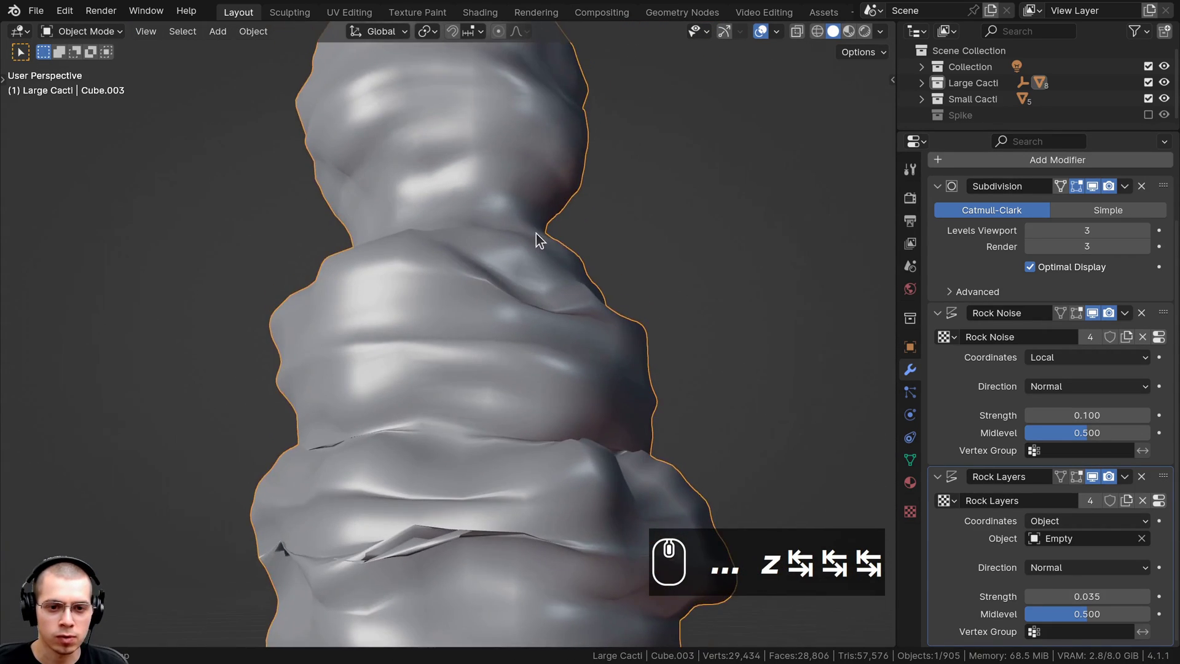
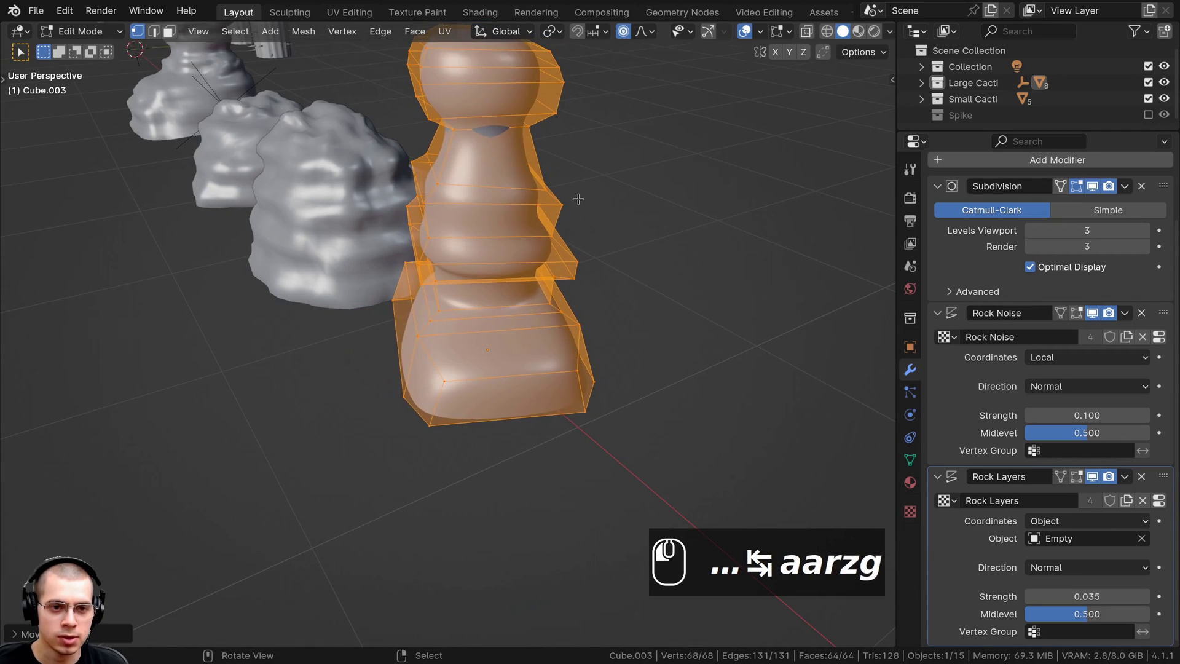
# Switch to see-through wireframe and box-select vertices on the tiered pillar's cage.
pyautogui.press('z')
pyautogui.scroll(3)
pyautogui.press('a')
pyautogui.press('b')
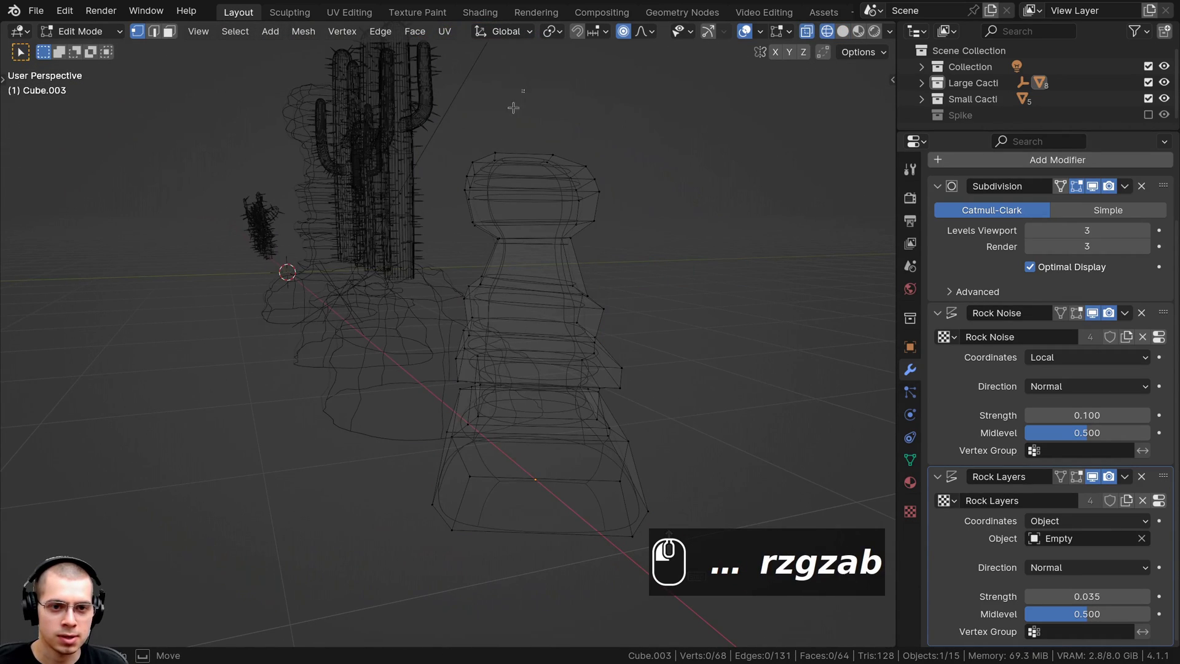
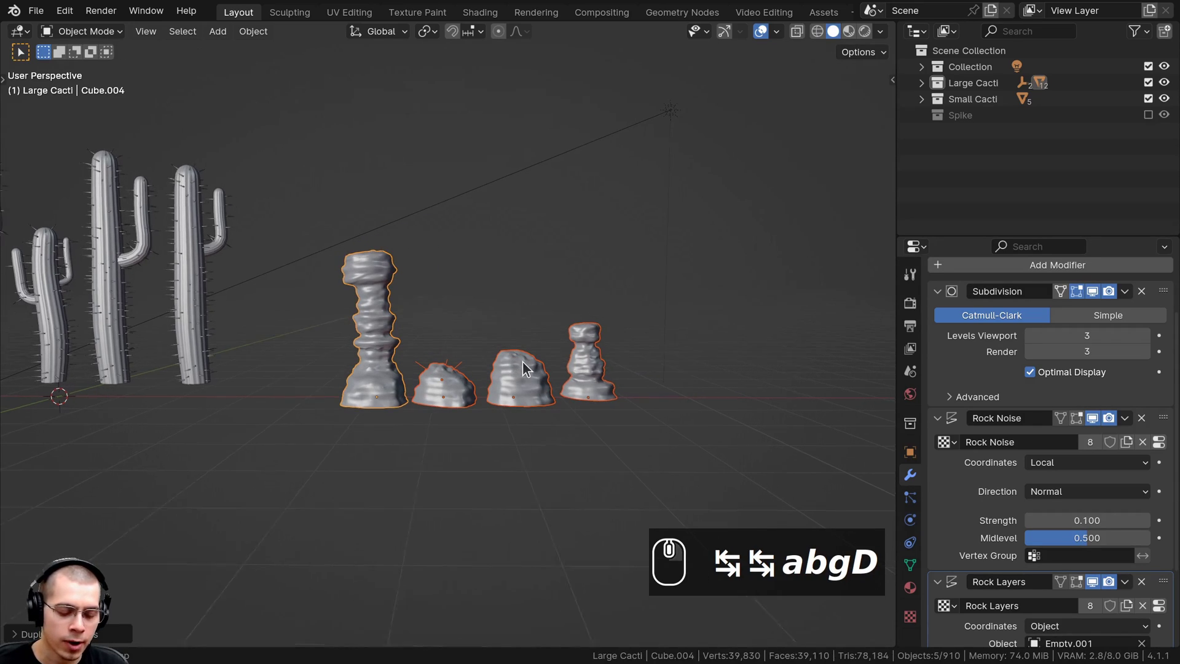
# Move the duplicate rocks into a new Rocks Backup collection and hide it in the Outliner.
pyautogui.write('m')
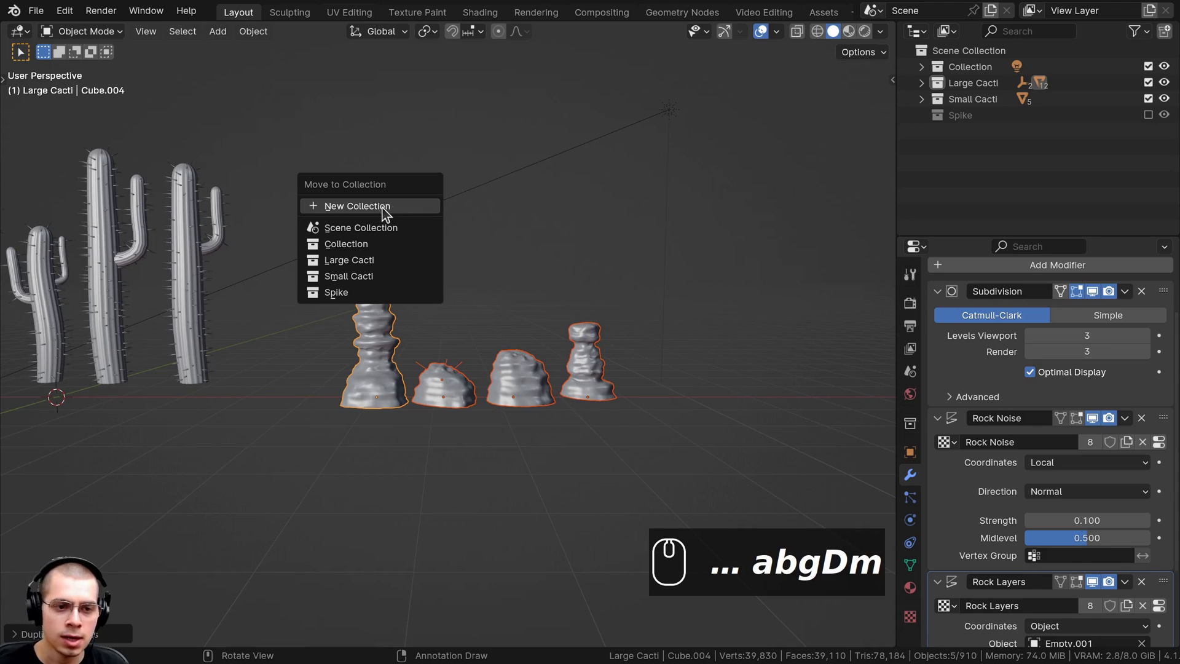
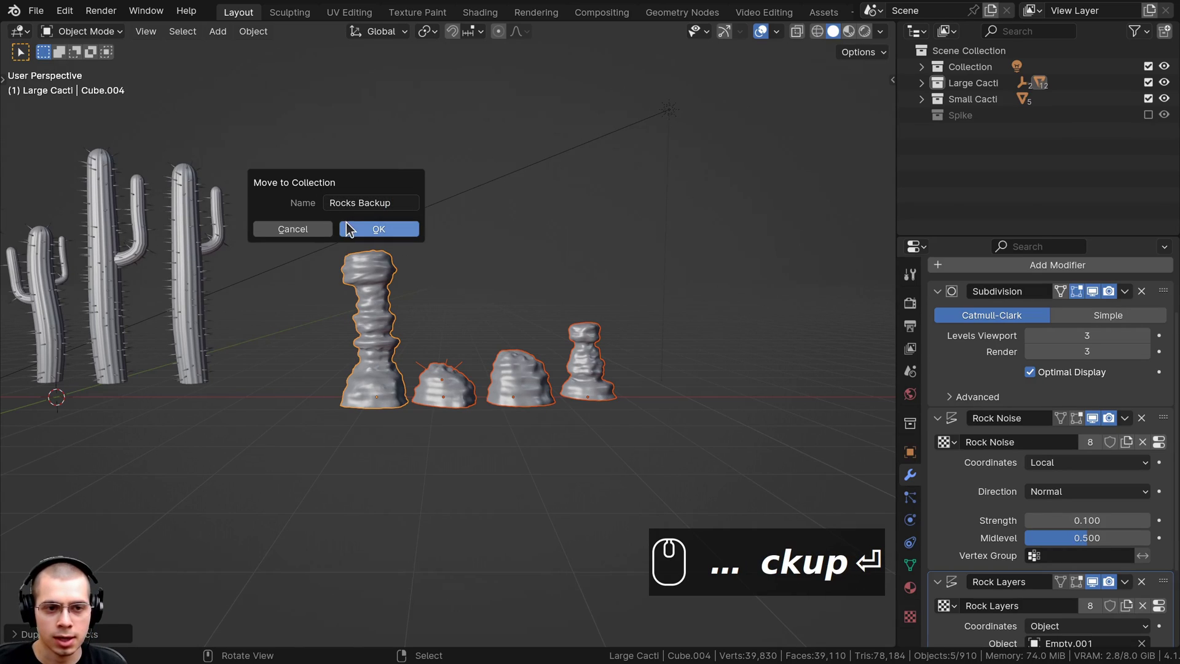
pyautogui.moveTo(348, 225); pyautogui.dragTo(1169, 141)
pyautogui.moveTo(1154, 137); pyautogui.dragTo(579, 393)
pyautogui.moveTo(530, 402); pyautogui.dragTo(394, 322)
pyautogui.scroll(3)
pyautogui.moveTo(639, 389); pyautogui.dragTo(257, 246)
pyautogui.middleClick(407, 315)
pyautogui.scroll(-3)
pyautogui.scroll(3)
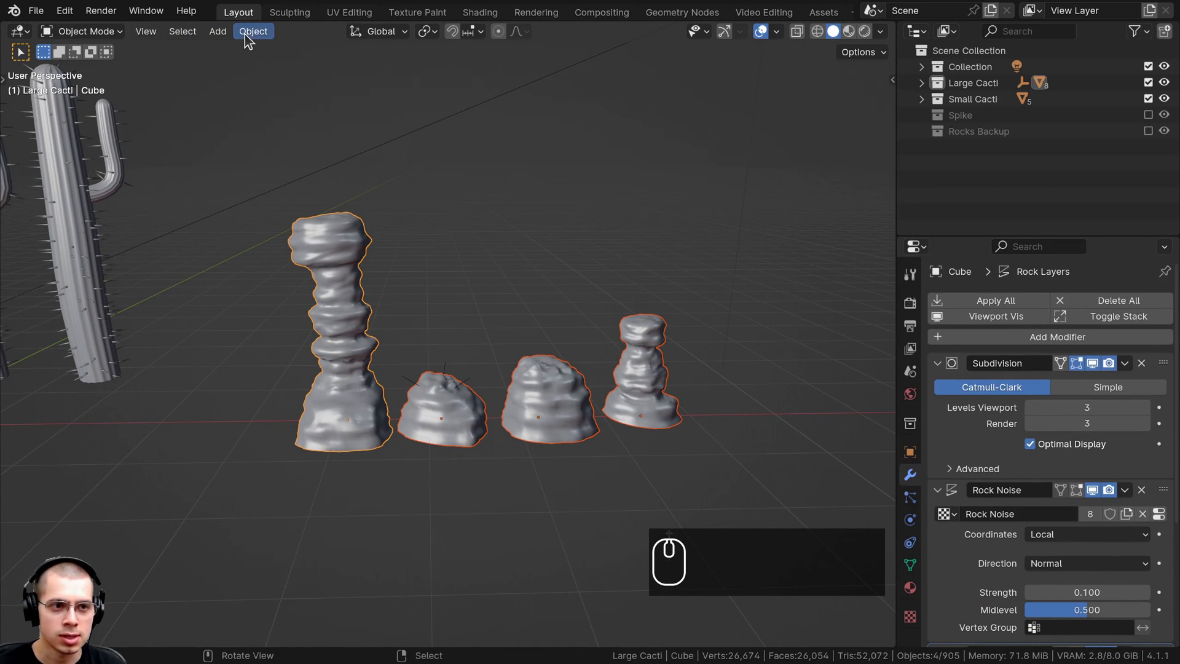
# Bring up the Object operations to convert the four rocks to plain meshes.
pyautogui.click(247, 36)
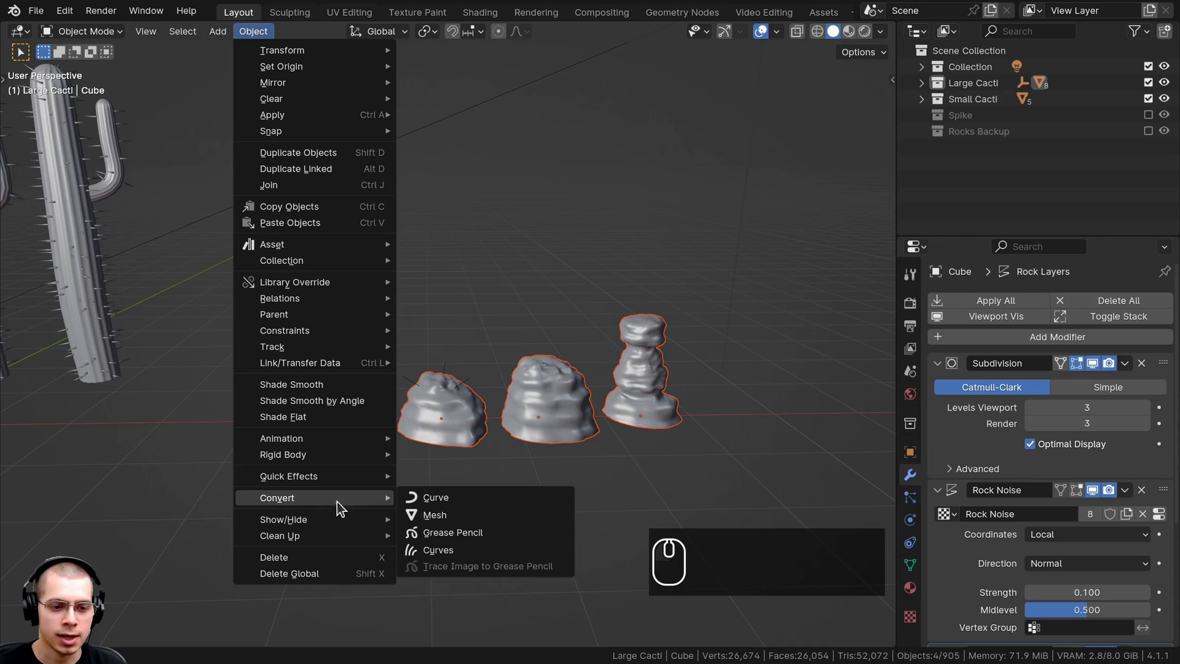
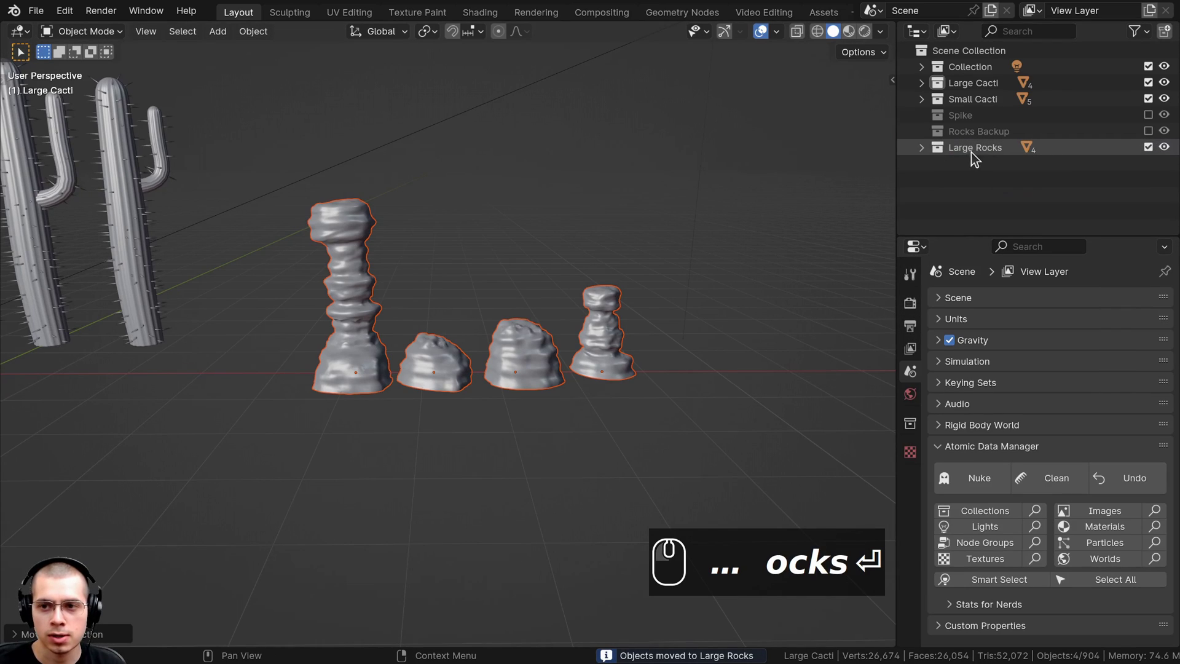
# Reorder Large Rocks to sit just below Large Cacti and expand it in the Outliner.
pyautogui.moveTo(981, 154); pyautogui.dragTo(970, 93)
pyautogui.moveTo(969, 82); pyautogui.dragTo(970, 105)
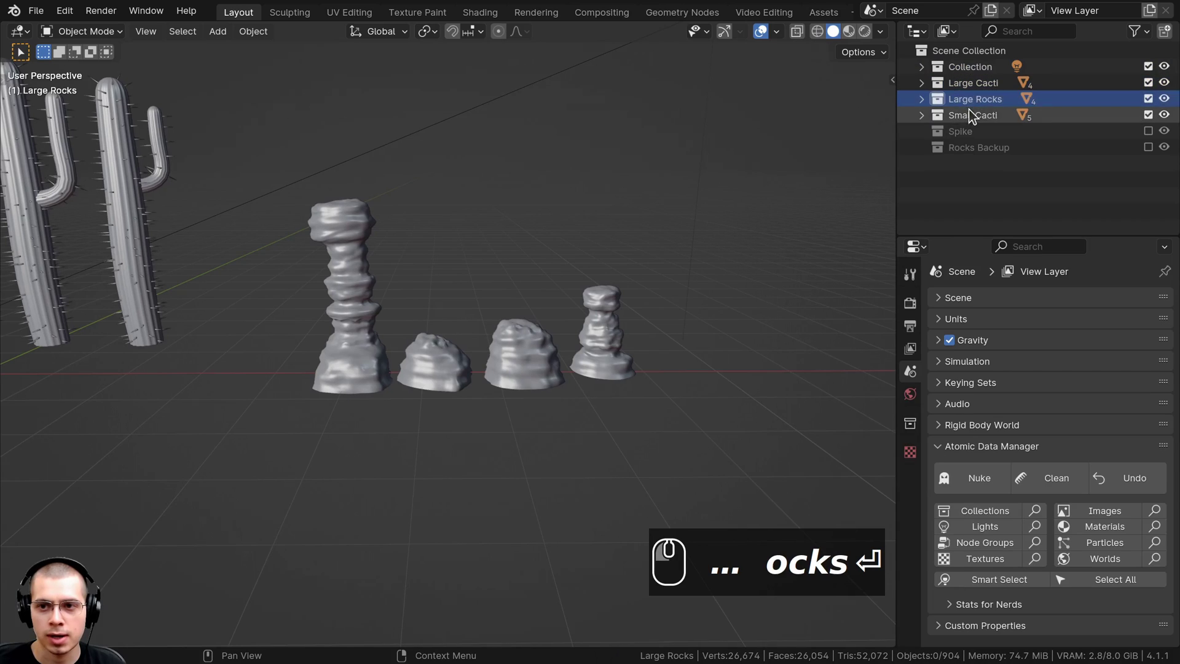
pyautogui.moveTo(973, 104); pyautogui.dragTo(972, 90)
pyautogui.click(973, 96)
pyautogui.click(968, 82)
pyautogui.click(974, 104)
# Select the tall pillar rock and move over to the Shading workspace showing it without a material.
pyautogui.moveTo(960, 117); pyautogui.dragTo(585, 235)
pyautogui.moveTo(586, 235); pyautogui.dragTo(477, 19)
pyautogui.write('ocks')
pyautogui.scroll(-3)
pyautogui.scroll(3)
pyautogui.moveTo(478, 18); pyautogui.dragTo(273, 411)
pyautogui.scroll(-3)
pyautogui.moveTo(271, 411); pyautogui.dragTo(273, 411)
# Frame the tall pillar rock in the Shading preview, still plain white with no material.
pyautogui.press('.')
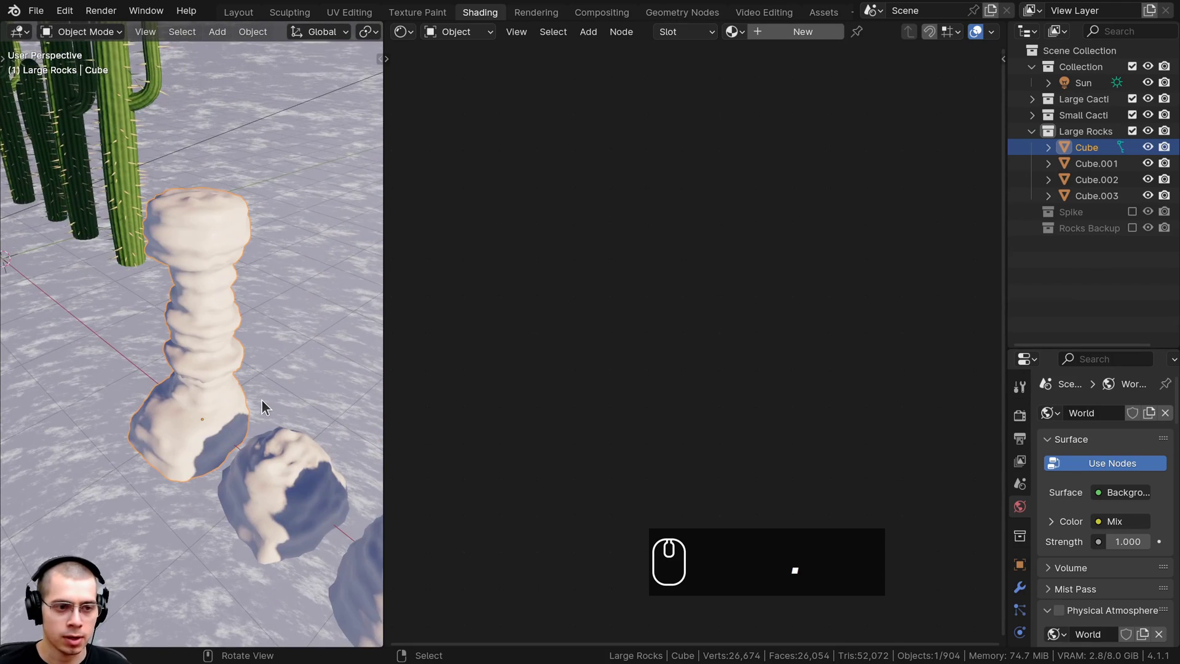
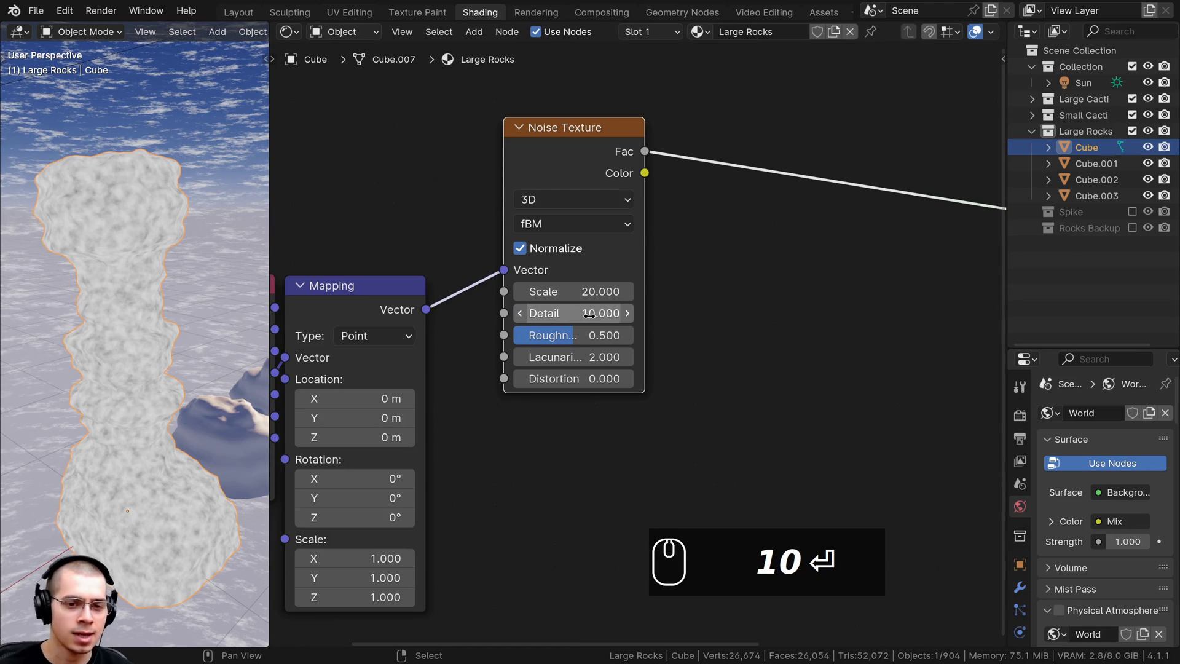
# Rearrange the Large Rocks node graph to make room for a Wave Texture beside the noise texture.
pyautogui.moveTo(122, 350); pyautogui.dragTo(121, 332)
pyautogui.scroll(3)
pyautogui.middleClick(122, 334)
pyautogui.moveTo(113, 328); pyautogui.dragTo(595, 166)
pyautogui.scroll(-3)
pyautogui.moveTo(595, 166); pyautogui.dragTo(76, 244)
pyautogui.scroll(-3)
pyautogui.press('ctrl+x')
pyautogui.scroll(-3)
pyautogui.scroll(3)
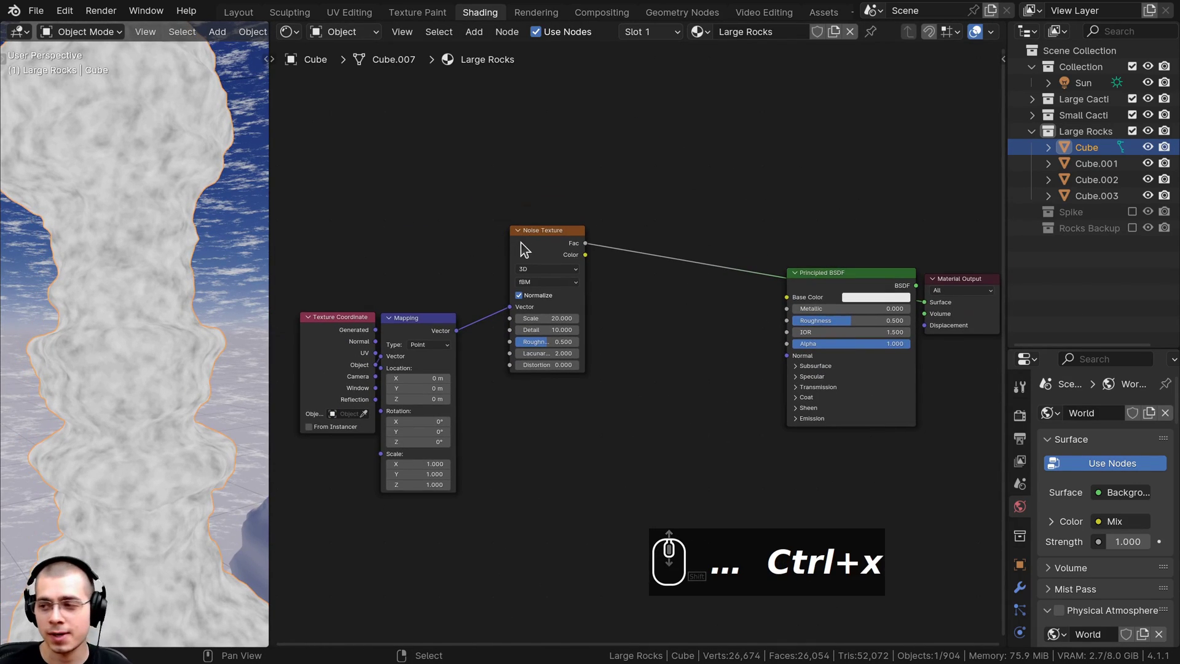
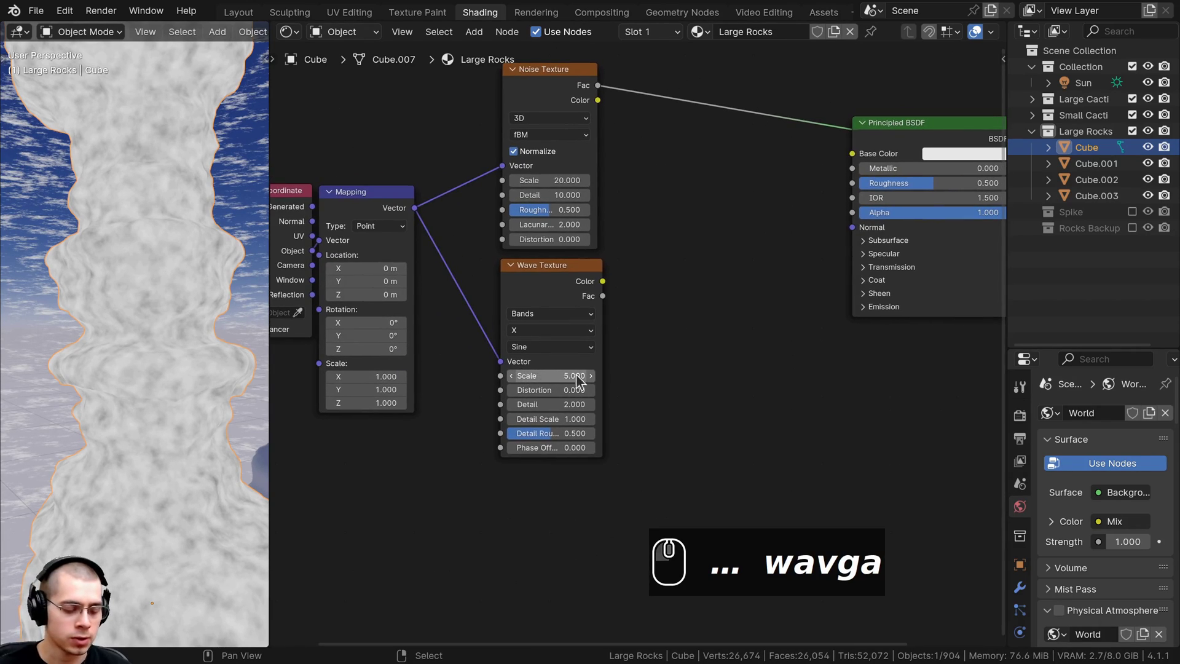
# Preview the Wave Texture on the rock and choose its band direction (Z).
pyautogui.click(568, 285)
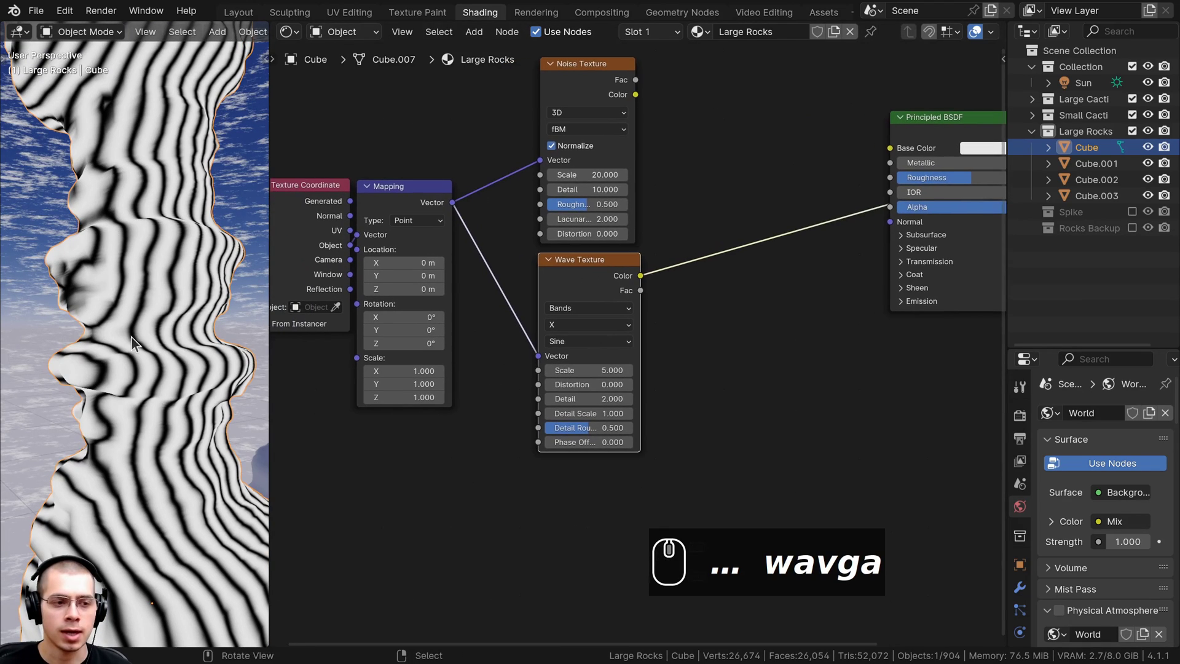
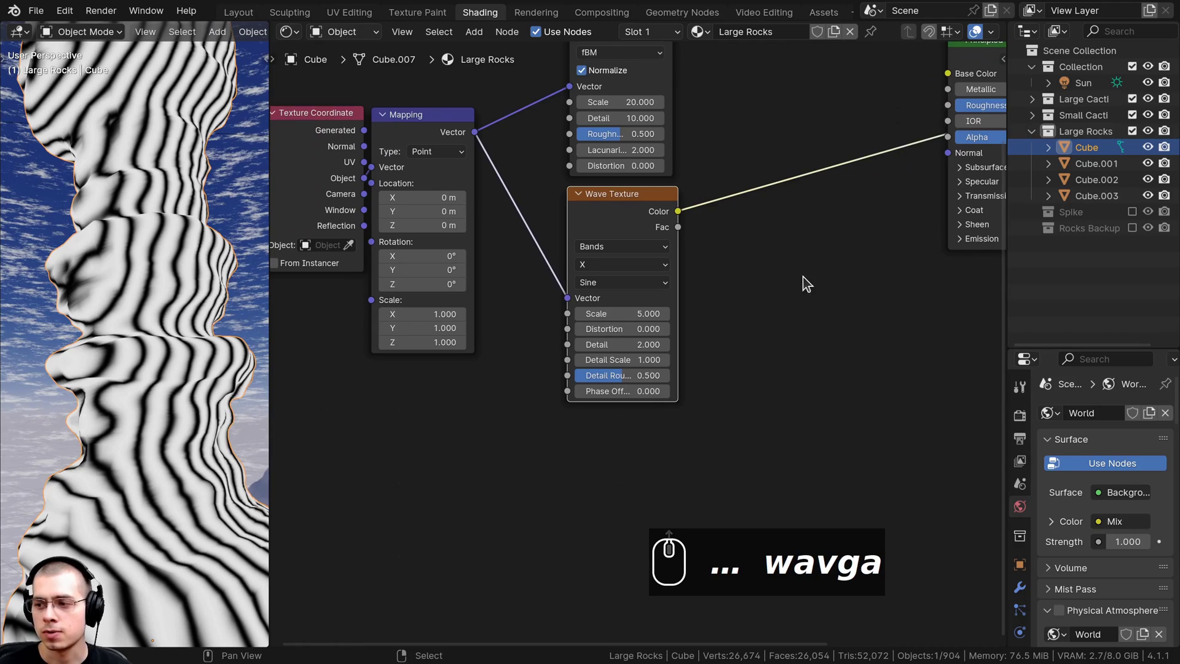
pyautogui.click(600, 273)
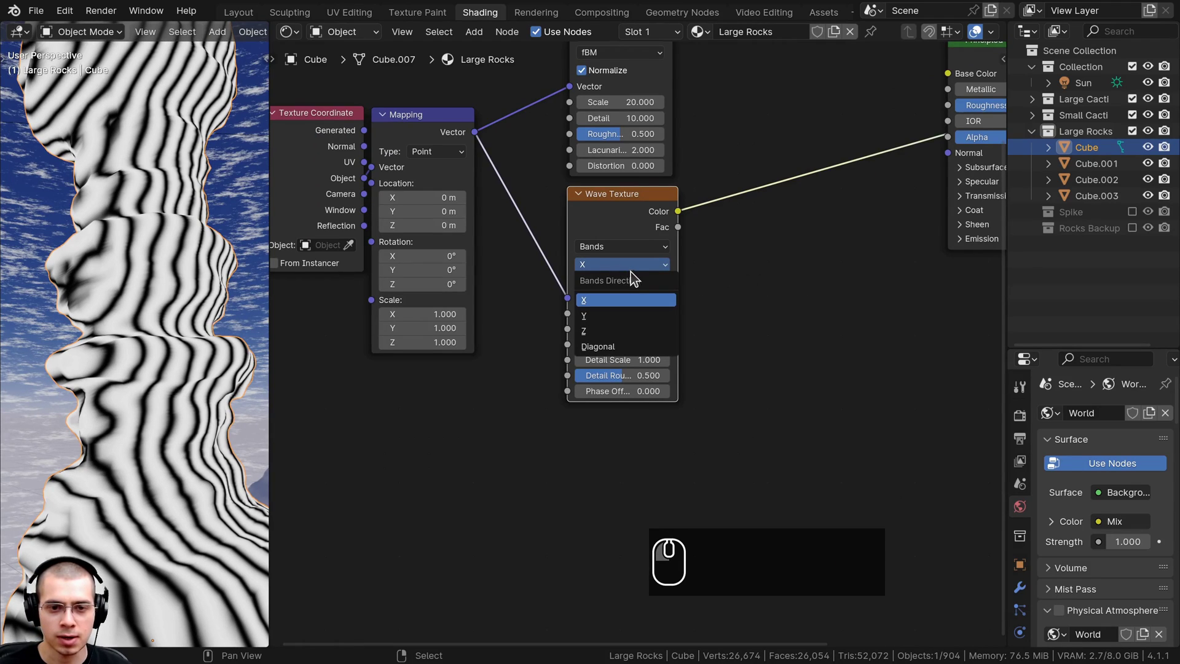
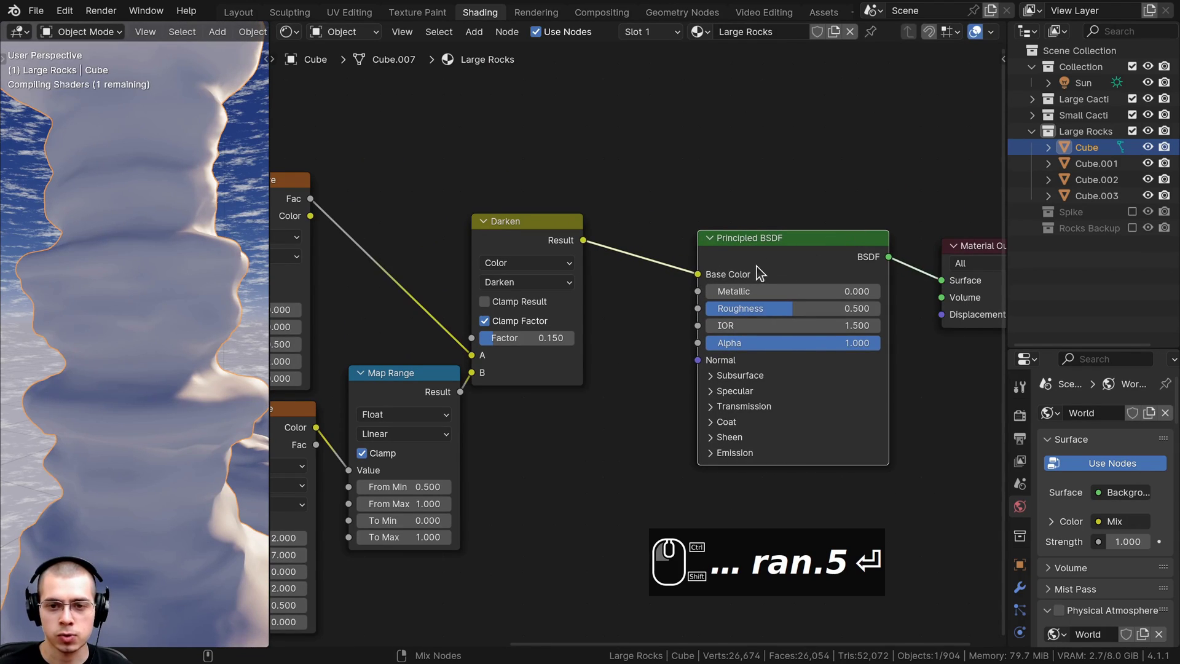
# Route the Darken mix result into the Principled BSDF base colour and adjust a Map Range value to 0.5.
pyautogui.moveTo(761, 270); pyautogui.dragTo(785, 260)
pyautogui.click(784, 264)
pyautogui.scroll(-3)
pyautogui.middleClick(98, 357)
pyautogui.write('ran.5 ⏎')
pyautogui.press('g')
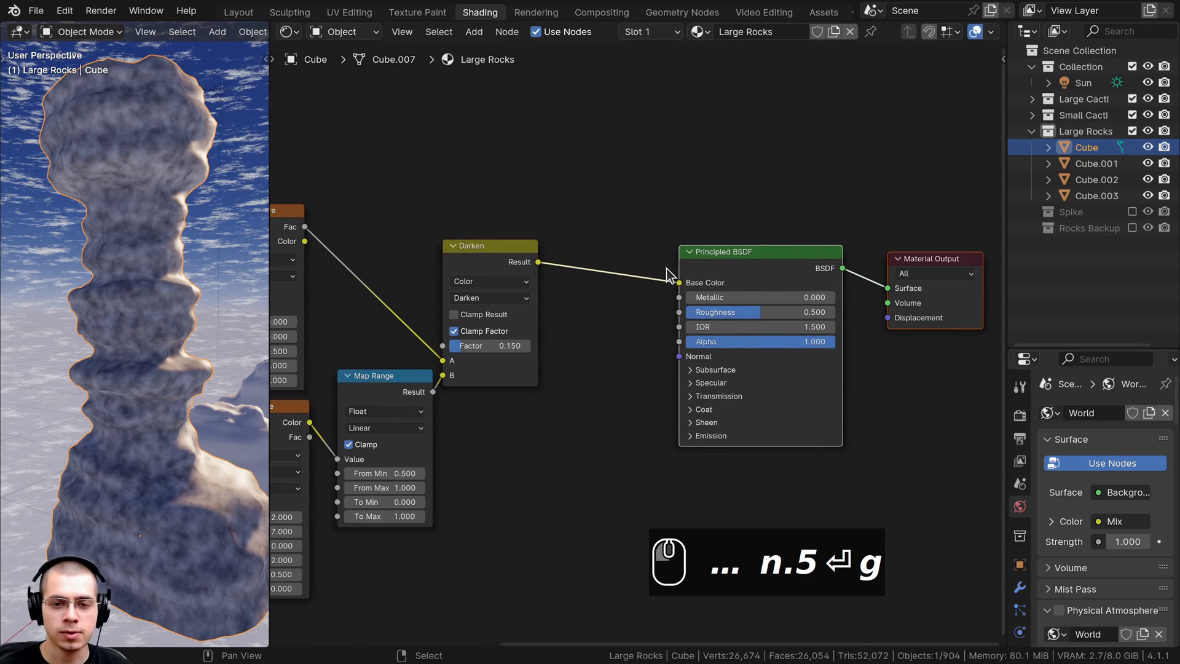
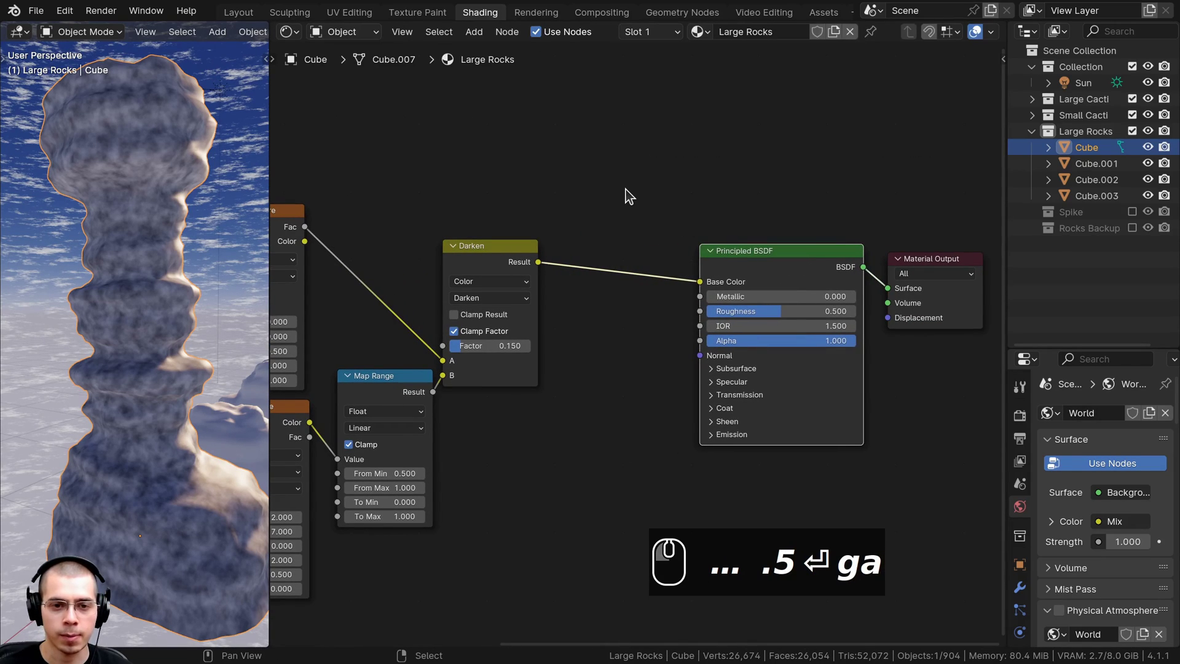
# Search the Add Node menu for 'mix' to insert a Mix Color node before the base colour.
pyautogui.press('shift+a')
pyautogui.click(630, 193)
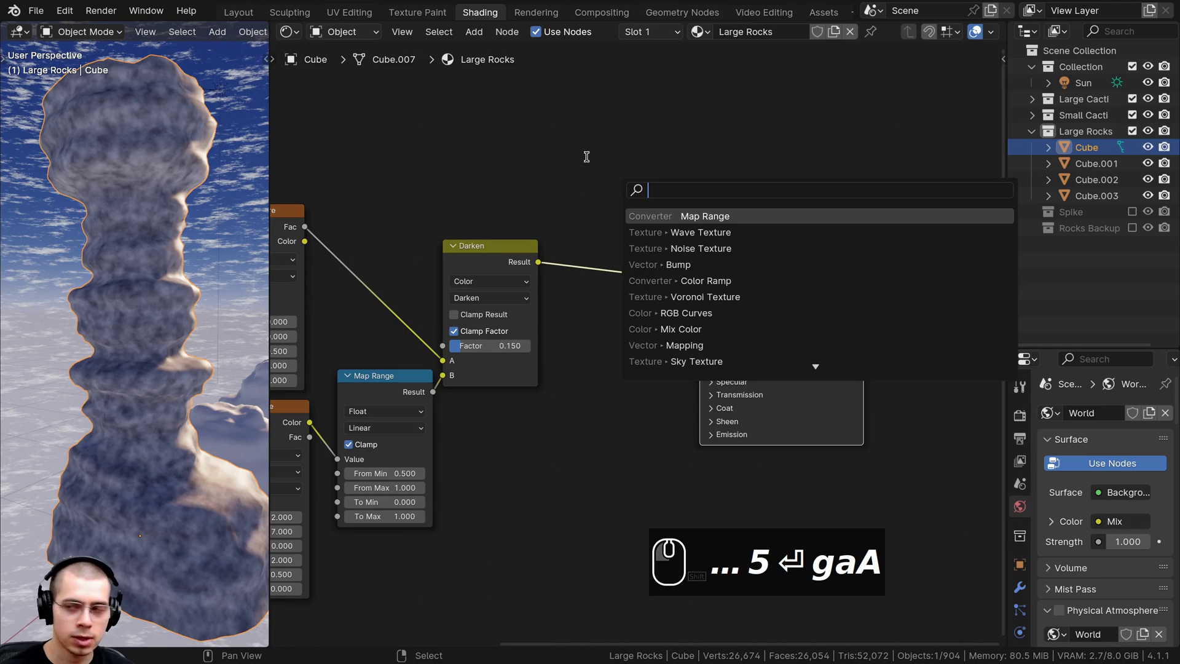
pyautogui.press('m')
pyautogui.press('i')
pyautogui.write('gaAmix')
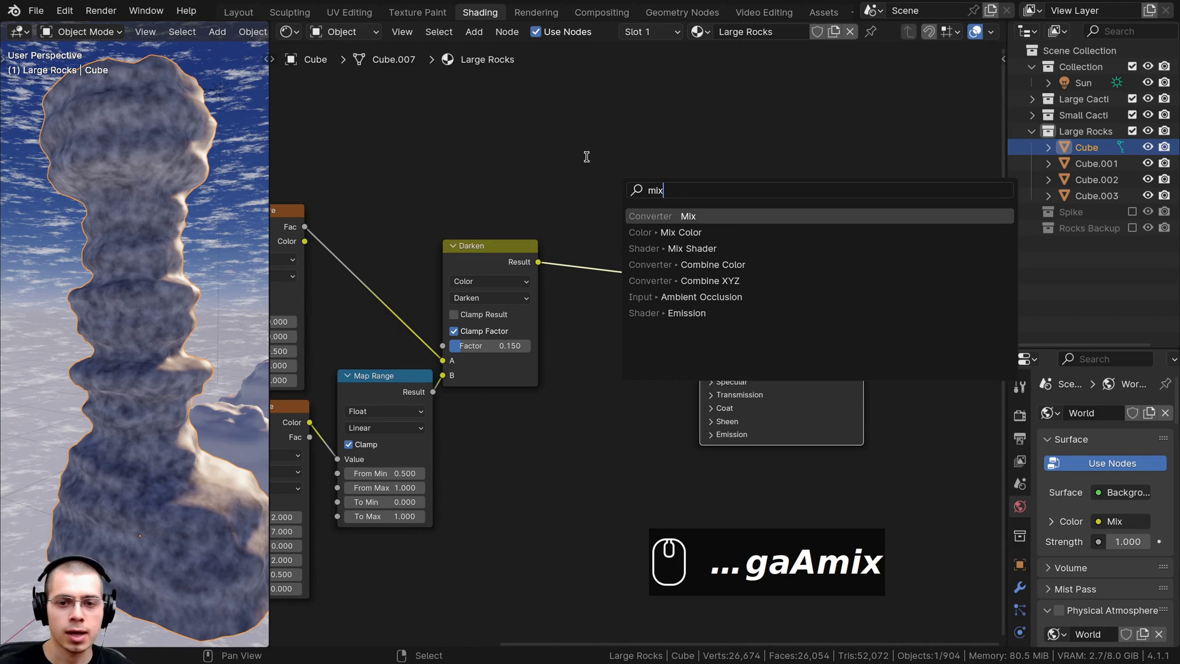
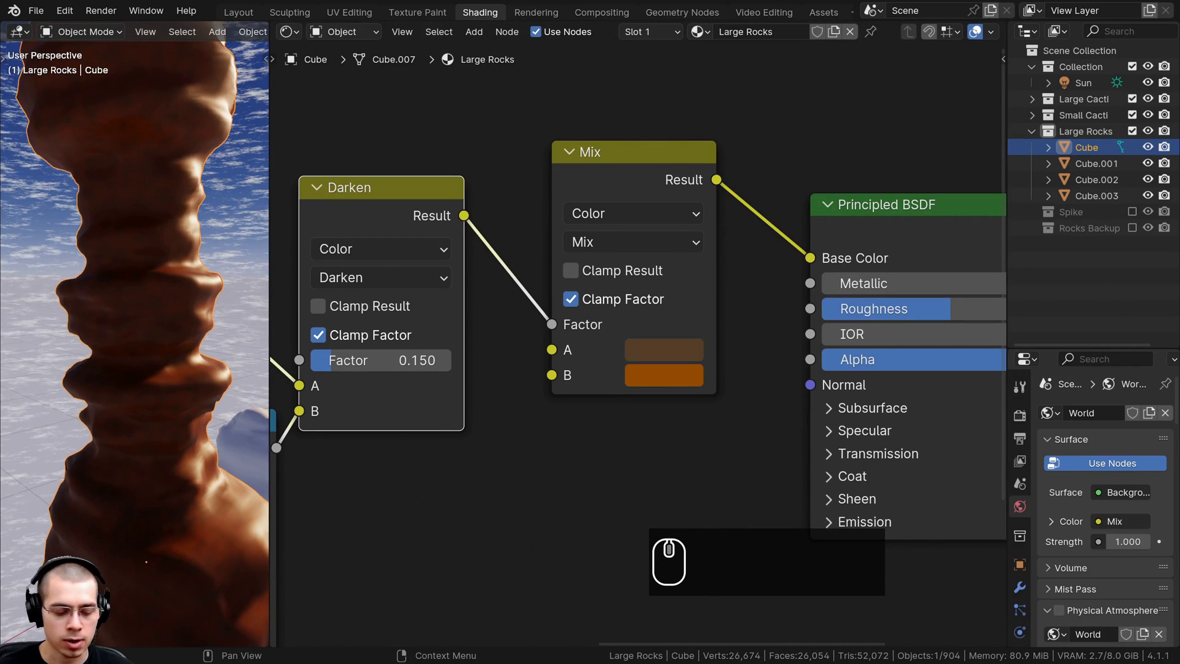
# Set the Mix node's lighter colour to orange-brown CE7E54 and frame the whole node tree.
pyautogui.press('ctrl+v')
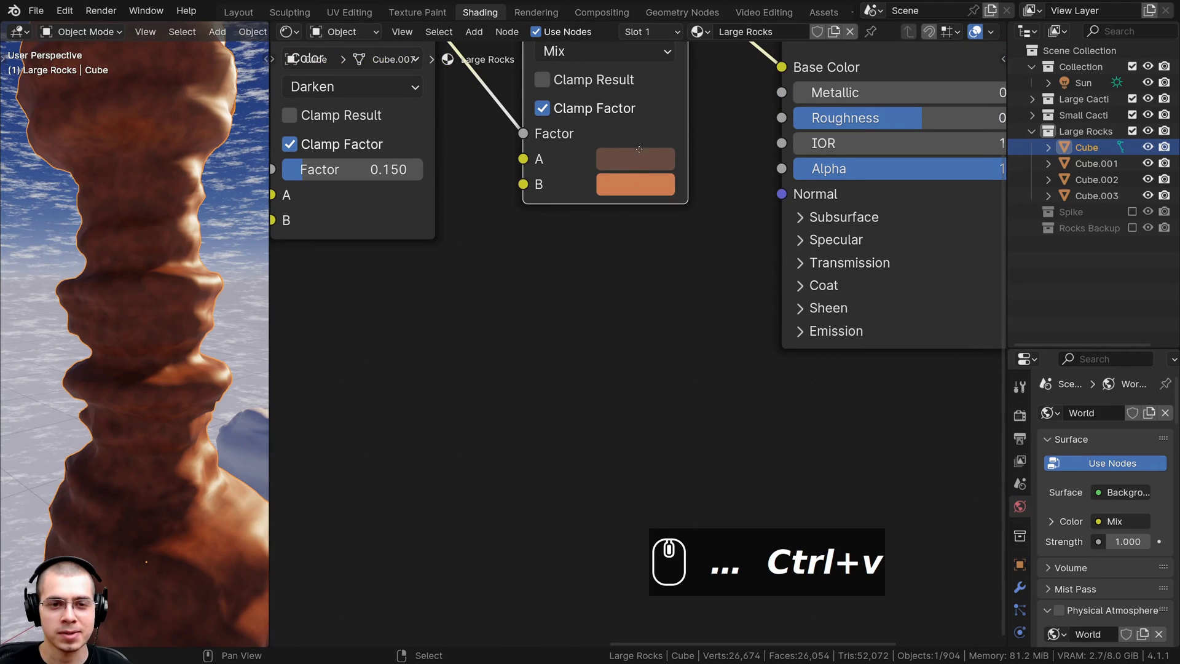
pyautogui.moveTo(649, 163); pyautogui.dragTo(651, 467)
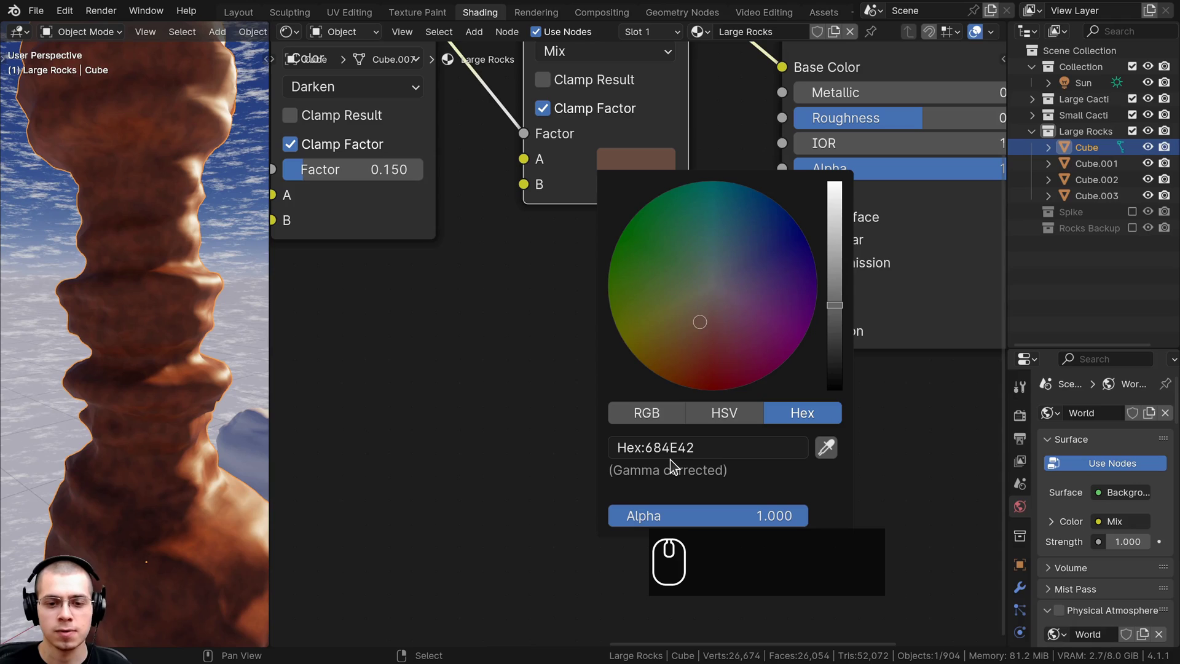
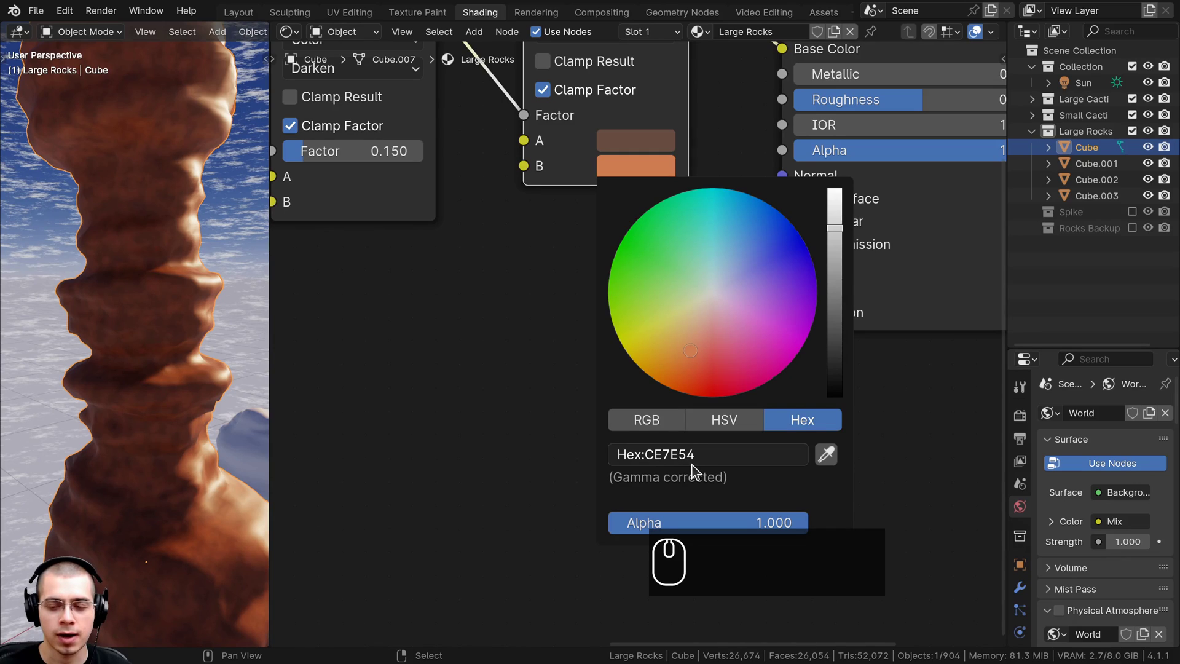
pyautogui.scroll(-3)
pyautogui.press('Return')
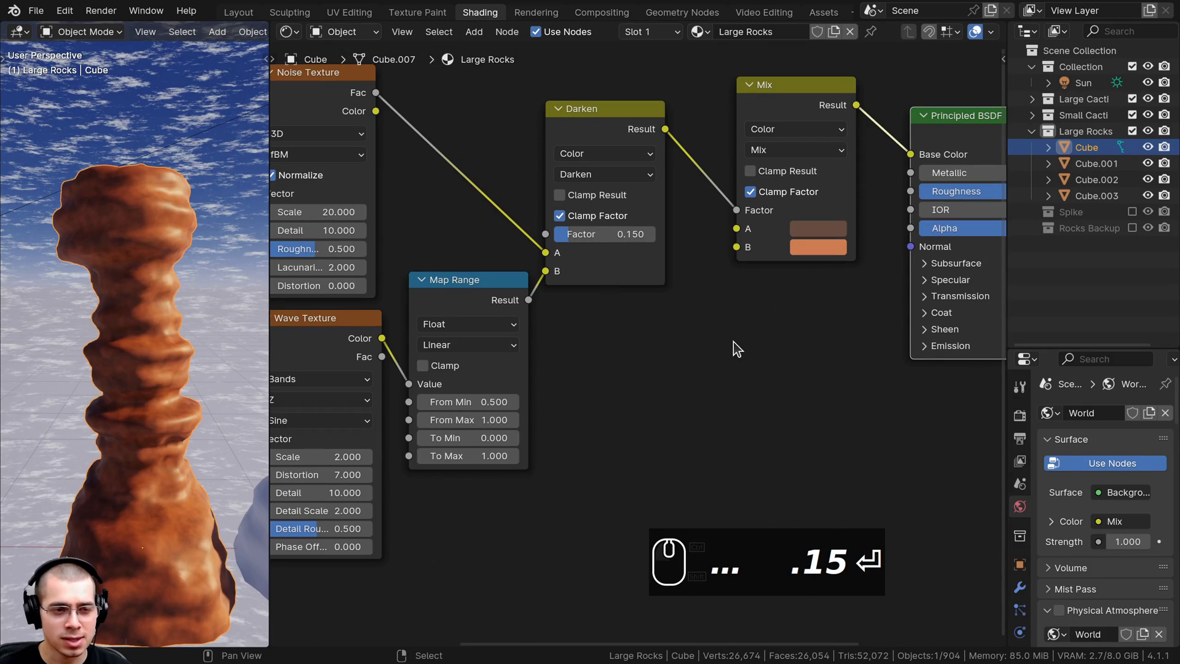
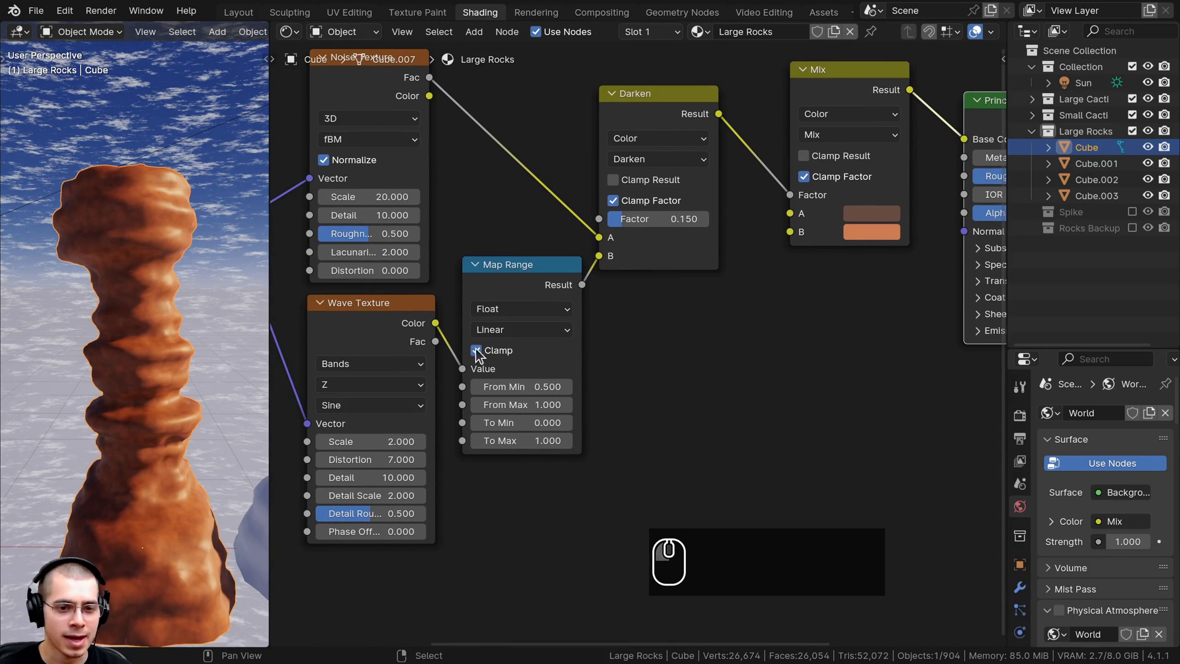
# Turn off Clamp on the Map Range node.
pyautogui.click(476, 355)
pyautogui.scroll(3)
pyautogui.click(487, 339)
pyautogui.scroll(3)
pyautogui.doubleClick(486, 336)
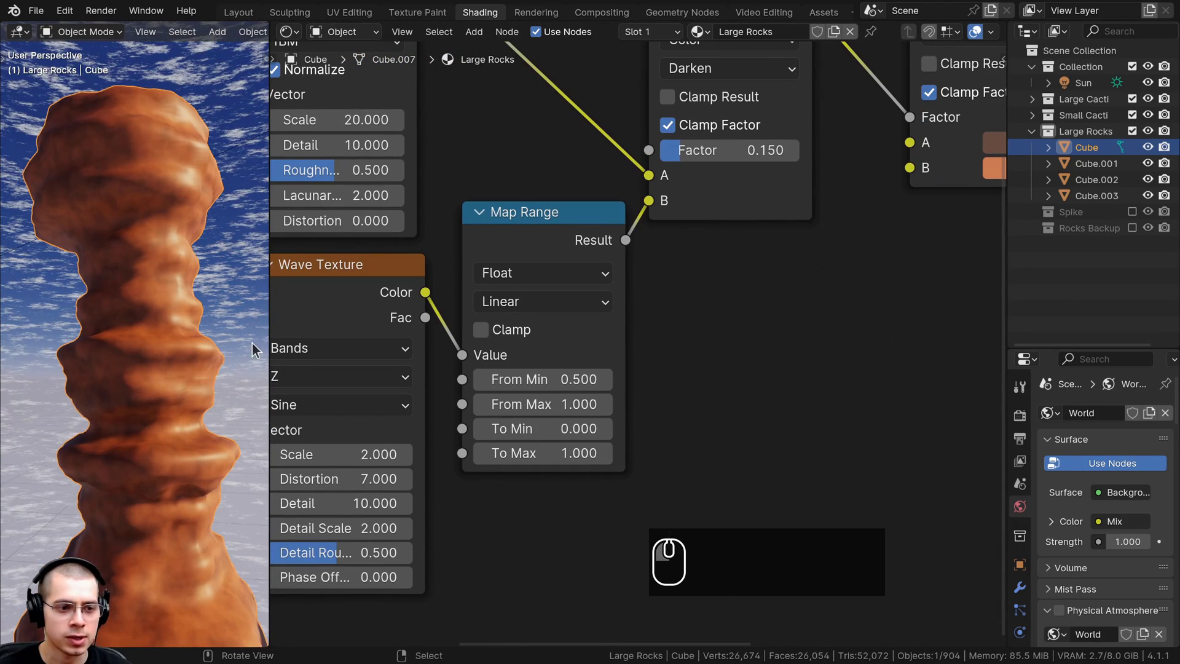
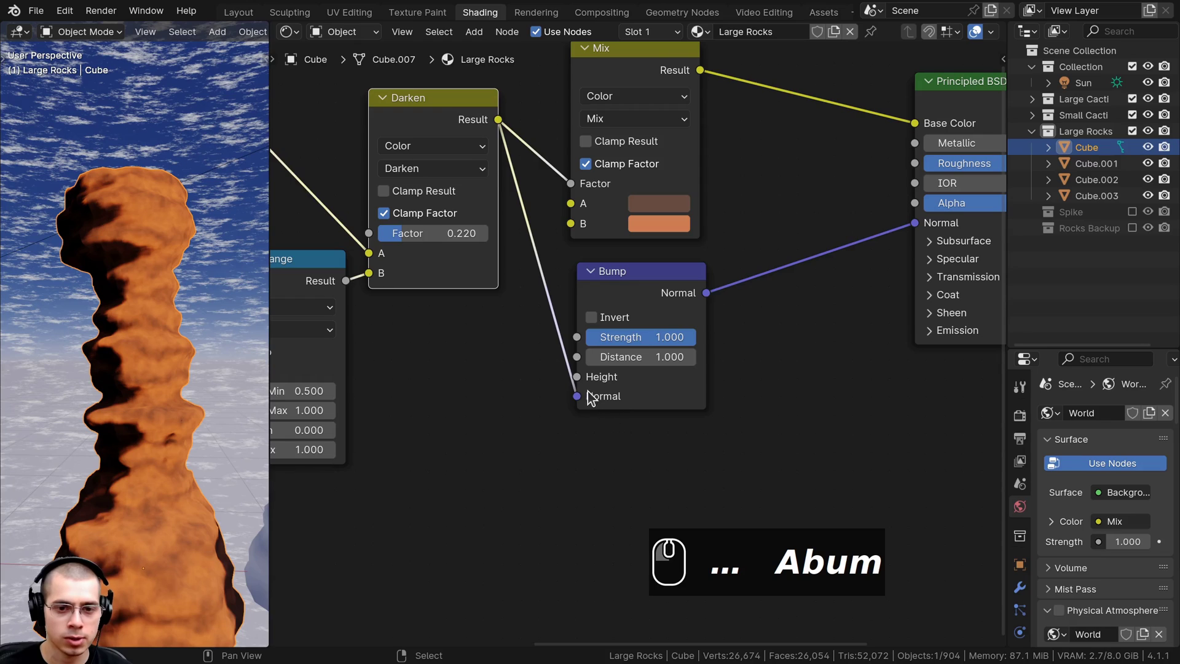
# Feed the Darken result into the Bump node's Height so the rock surface looks rough and pitted.
pyautogui.moveTo(565, 401); pyautogui.dragTo(578, 416)
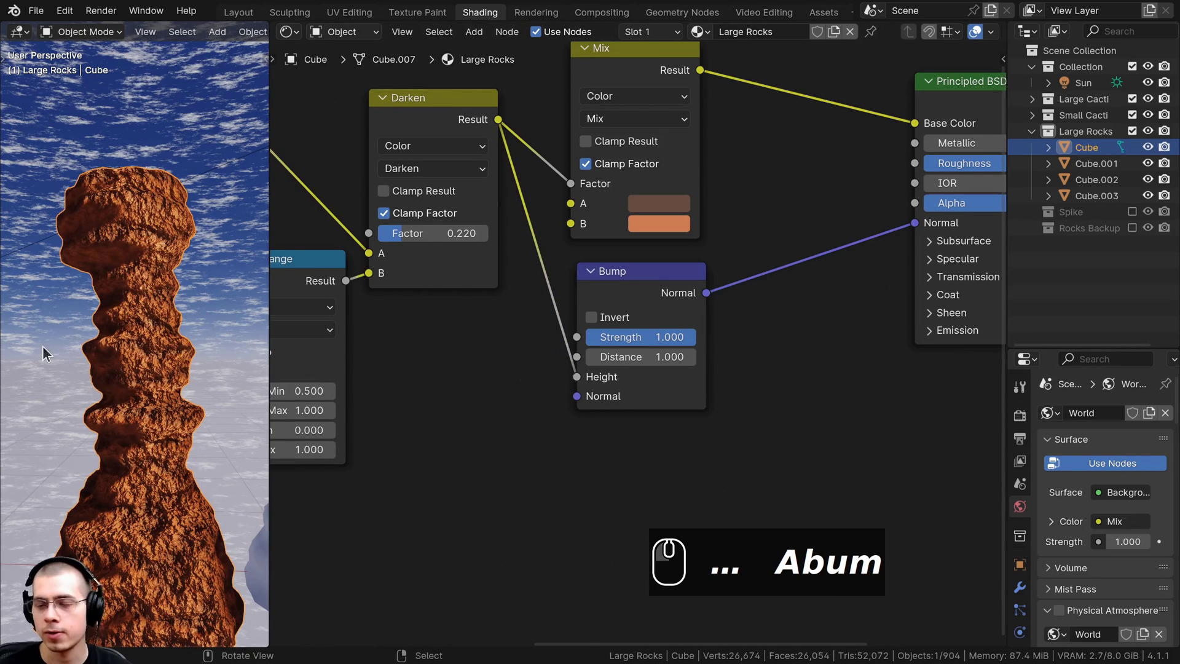
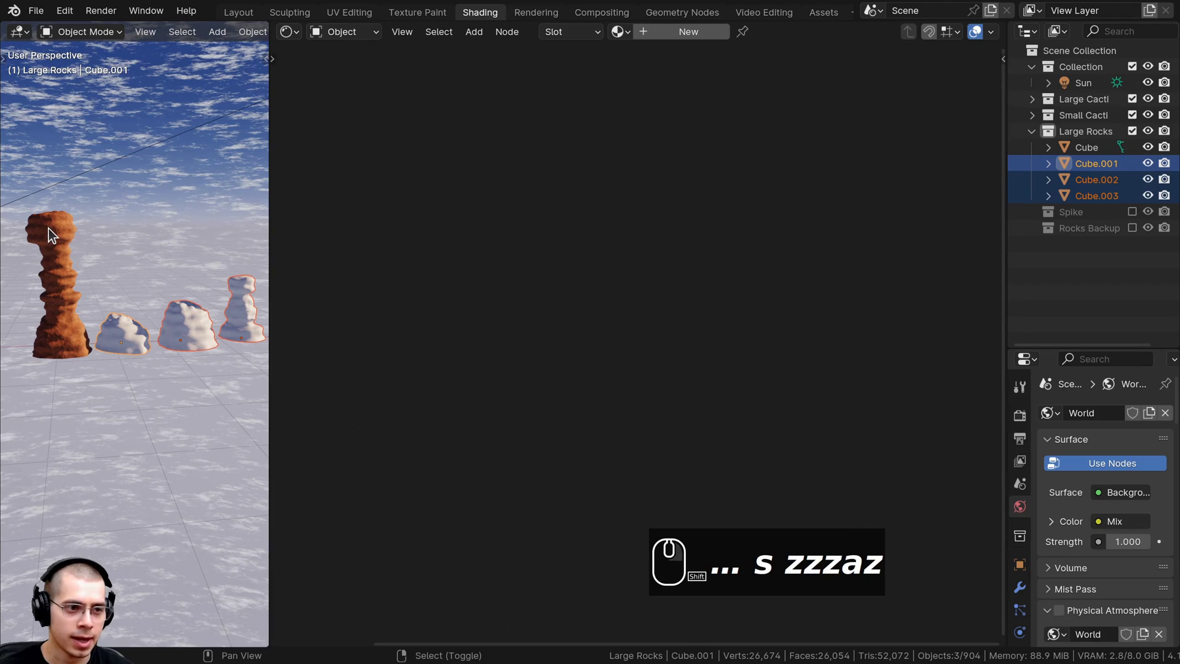
pyautogui.moveTo(53, 234); pyautogui.dragTo(54, 234)
# Link the brown bumped material to the other rocks and view all four in the Layout workspace.
pyautogui.press('ctrl+i')
pyautogui.click(51, 230)
pyautogui.moveTo(130, 365); pyautogui.dragTo(139, 344)
pyautogui.press('a')
pyautogui.middleClick(177, 342)
pyautogui.scroll(3)
pyautogui.moveTo(491, 344); pyautogui.dragTo(234, 13)
pyautogui.scroll(-3)
pyautogui.click(233, 13)
pyautogui.write('z')
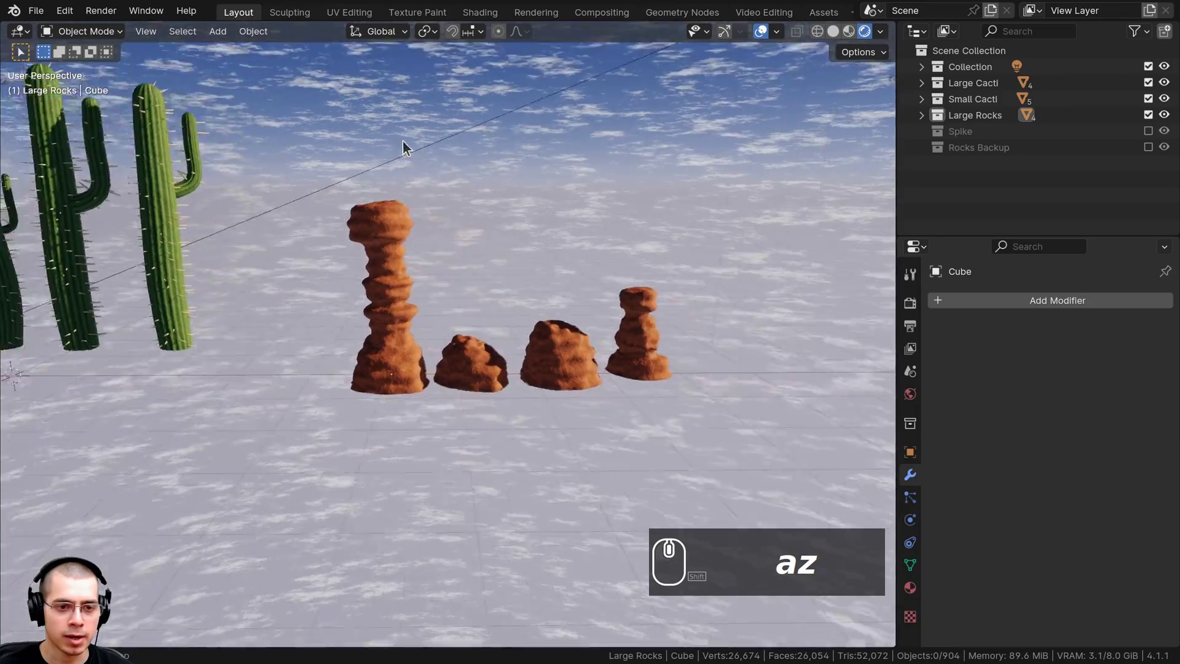
pyautogui.moveTo(420, 154); pyautogui.dragTo(387, 217)
pyautogui.scroll(3)
# Save the scene as Desert Scene 3 and bring up the Add menu for a new mesh.
pyautogui.press('ctrl+s')
pyautogui.moveTo(371, 213); pyautogui.dragTo(439, 258)
pyautogui.moveTo(517, 279); pyautogui.dragTo(594, 348)
pyautogui.scroll(-3)
pyautogui.moveTo(635, 358); pyautogui.dragTo(620, 356)
pyautogui.press('g')
pyautogui.write('.')
pyautogui.press('Tab')
pyautogui.press('a')
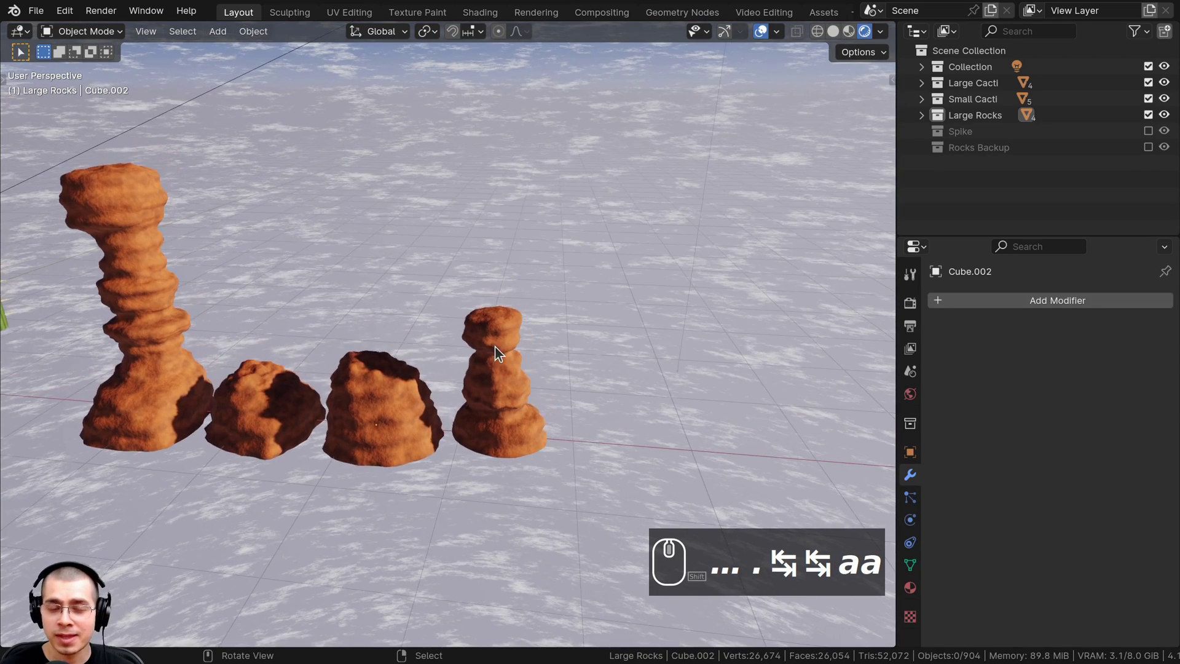
pyautogui.scroll(3)
pyautogui.moveTo(500, 354); pyautogui.dragTo(488, 365)
pyautogui.moveTo(487, 367); pyautogui.dragTo(492, 265)
pyautogui.press('shift+a')
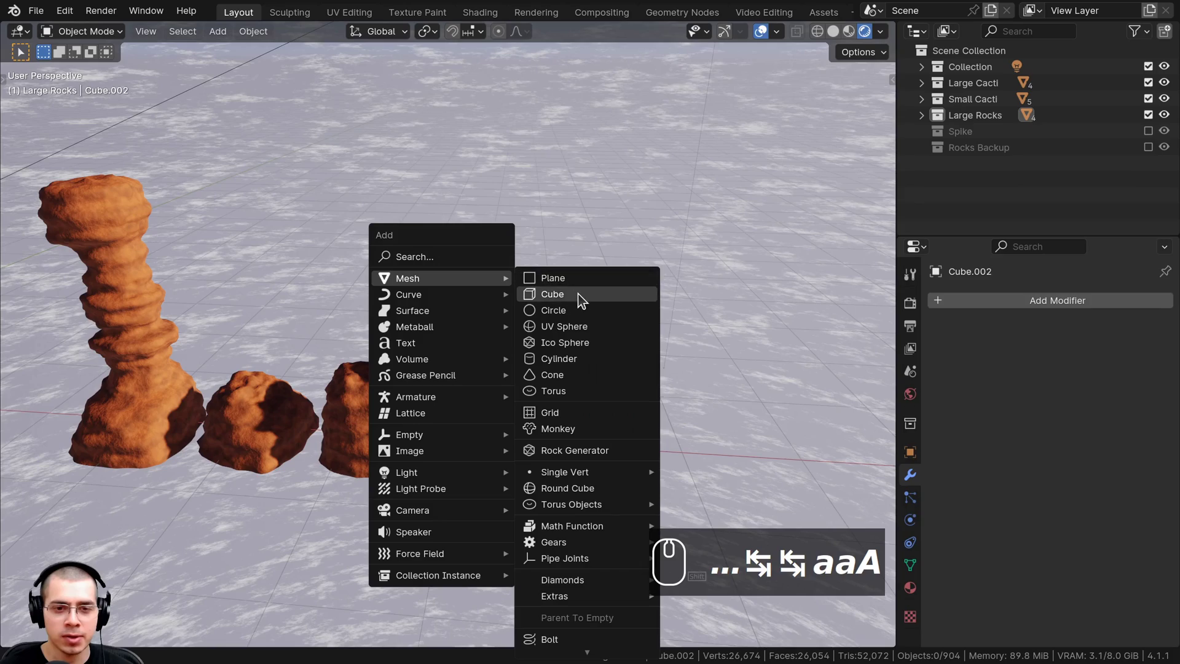
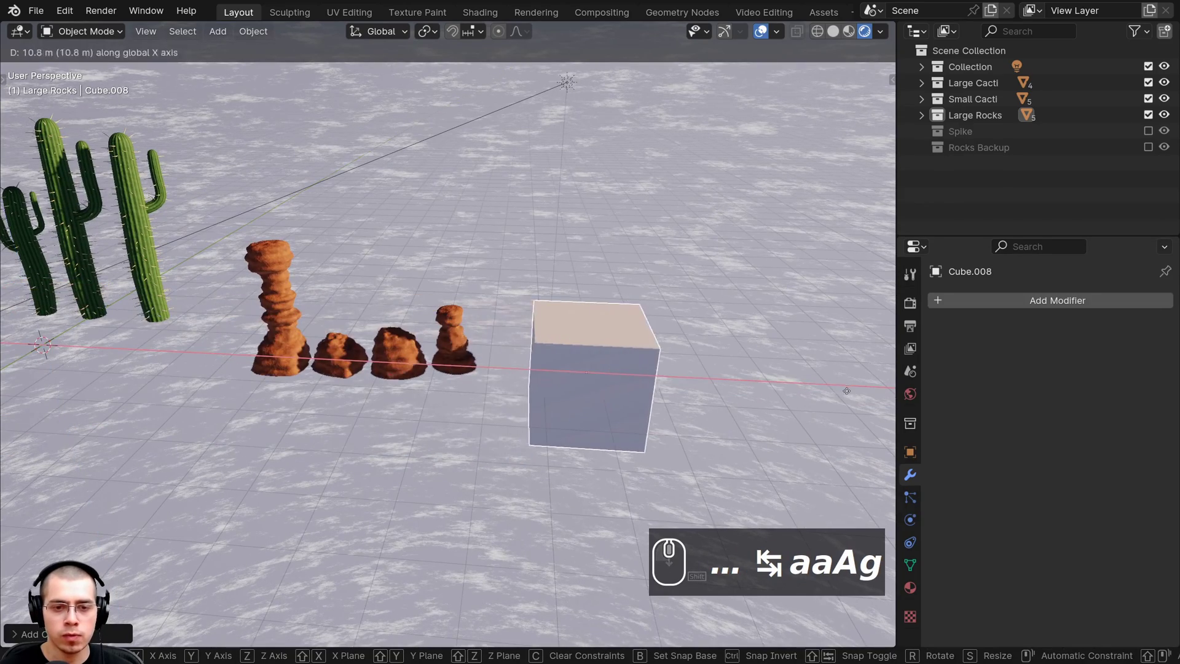
# Place the new cube Cube.008 beside the rocks and scale it down by 0.05.
pyautogui.scroll(-3)
pyautogui.press('s')
pyautogui.press('.')
pyautogui.press('0')
pyautogui.press('5')
pyautogui.press('Return')
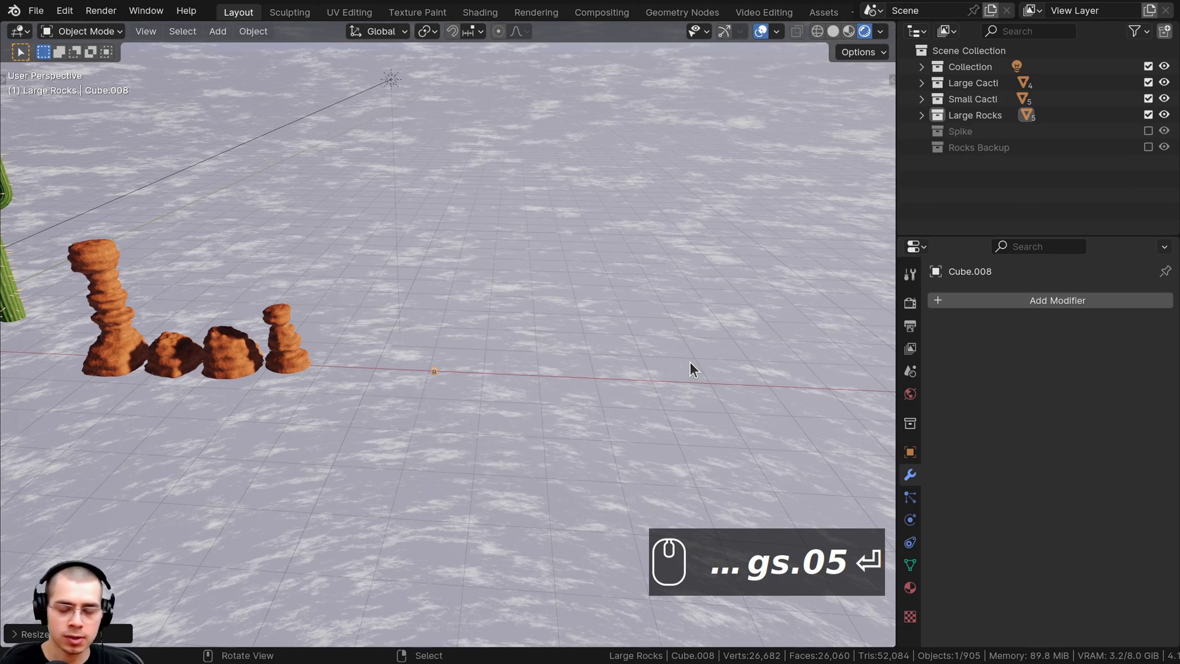
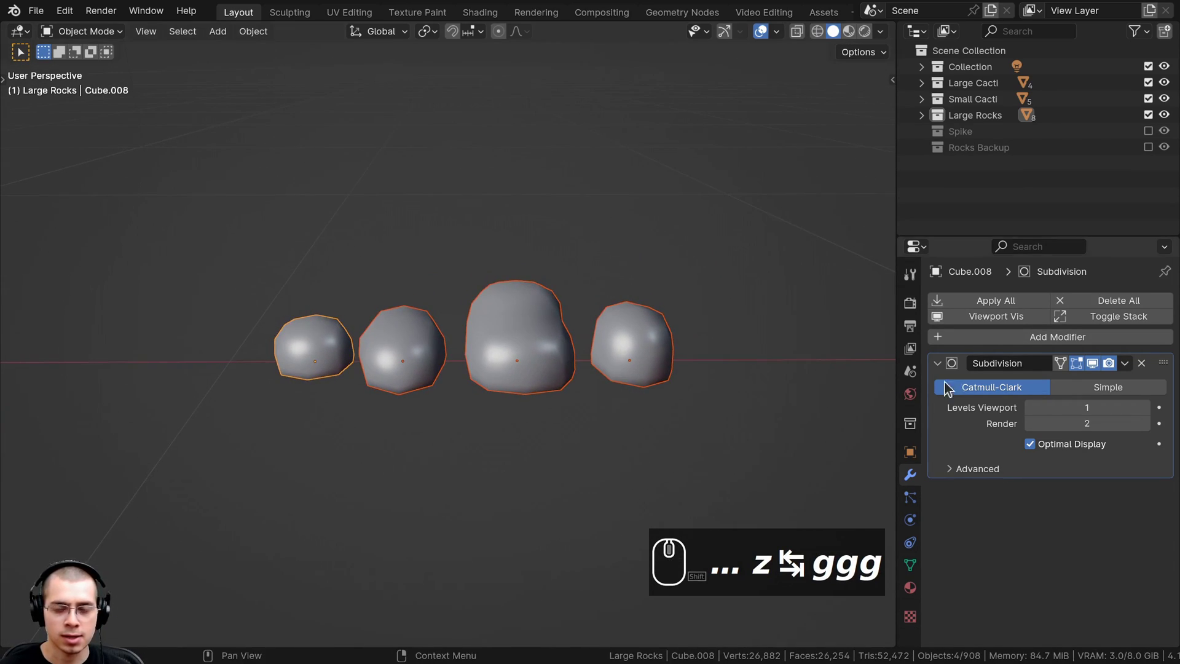
# Convert the subdivided rocks to plain meshes and begin box-selecting faces in Edit Mode.
pyautogui.scroll(3)
pyautogui.middleClick(369, 423)
pyautogui.scroll(-3)
pyautogui.moveTo(256, 40); pyautogui.dragTo(310, 502)
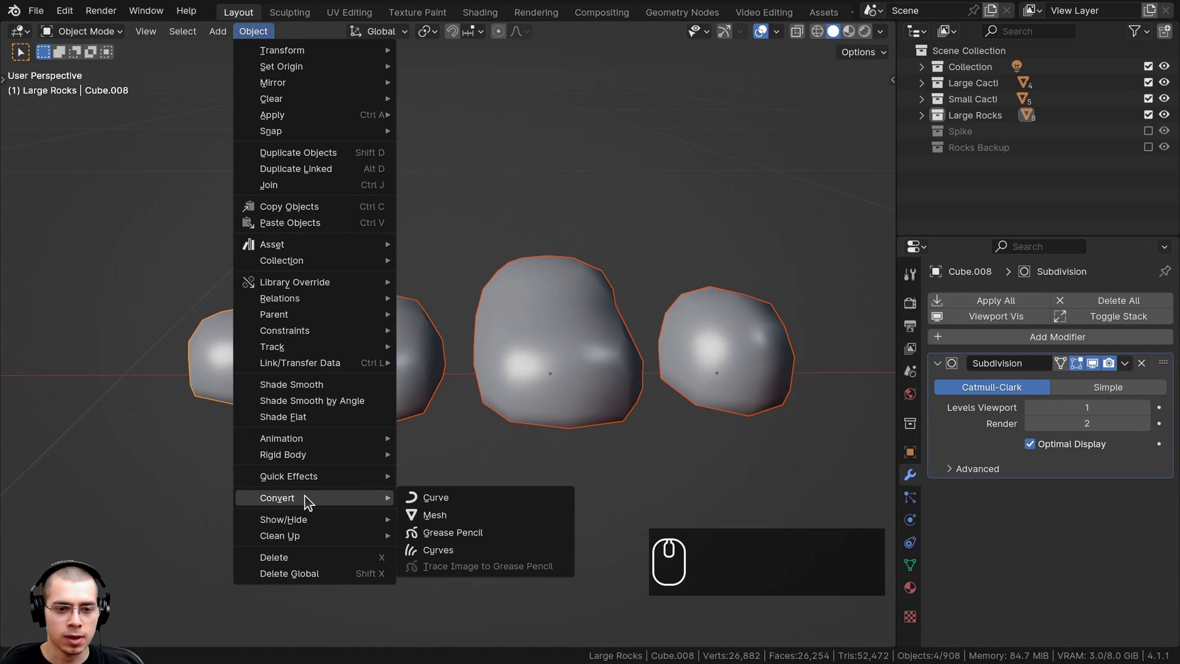
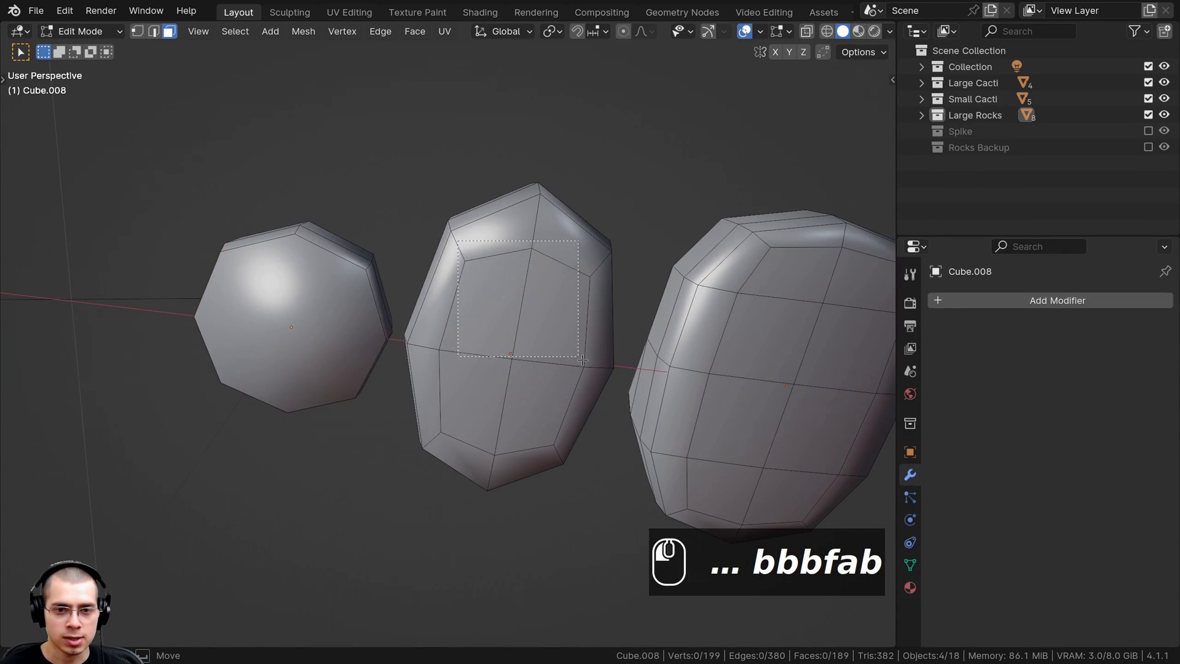
pyautogui.write('b')
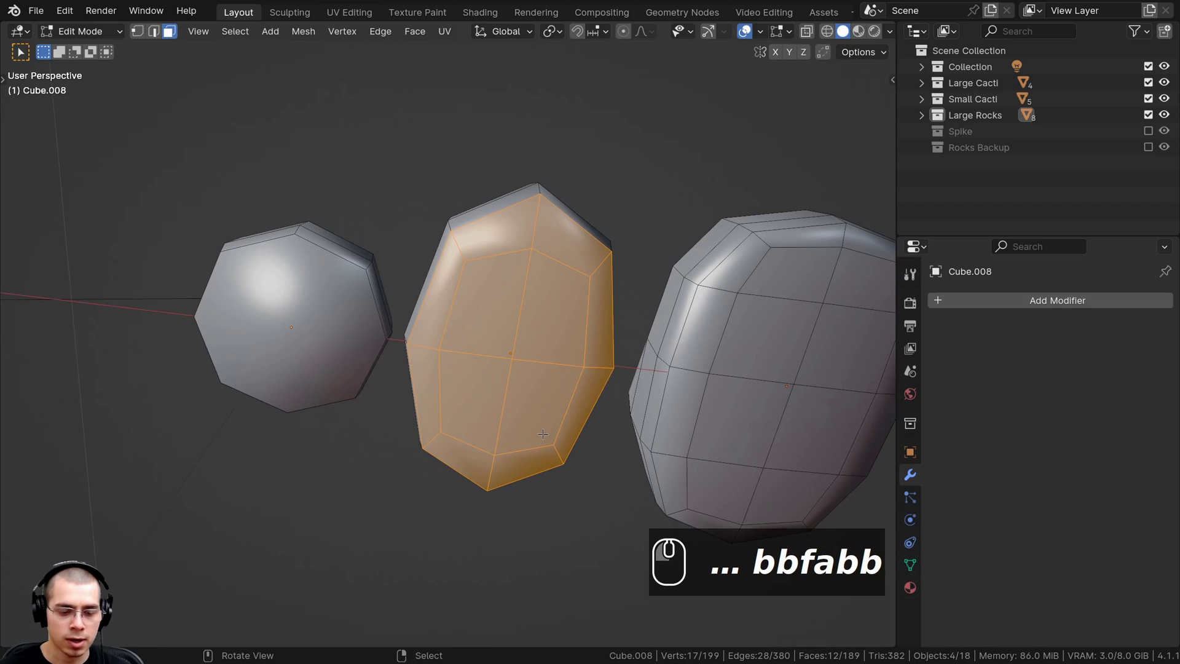